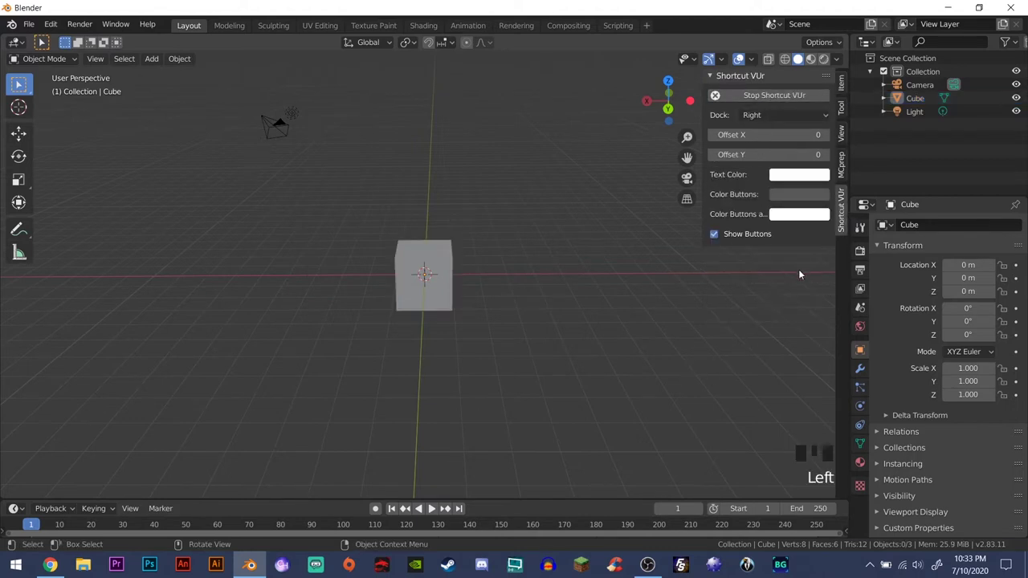
- Hide the shortcut panel, select the default cube and enter Edit Mode in face-select
{"action": "key", "text": "n"}
{"action": "left_click_drag", "start_coordinate": [344, 250], "coordinate": [496, 299]}
{"action": "scroll", "scroll_direction": "up", "scroll_amount": 3}
{"action": "left_click_drag", "start_coordinate": [486, 276], "coordinate": [442, 294]}
{"action": "left_click", "coordinate": [442, 295]}
{"action": "left_click_drag", "start_coordinate": [489, 249], "coordinate": [490, 299]}
{"action": "key", "text": "Tab"}
{"action": "left_click_drag", "start_coordinate": [478, 279], "coordinate": [476, 266]}
{"action": "key", "text": "3"}
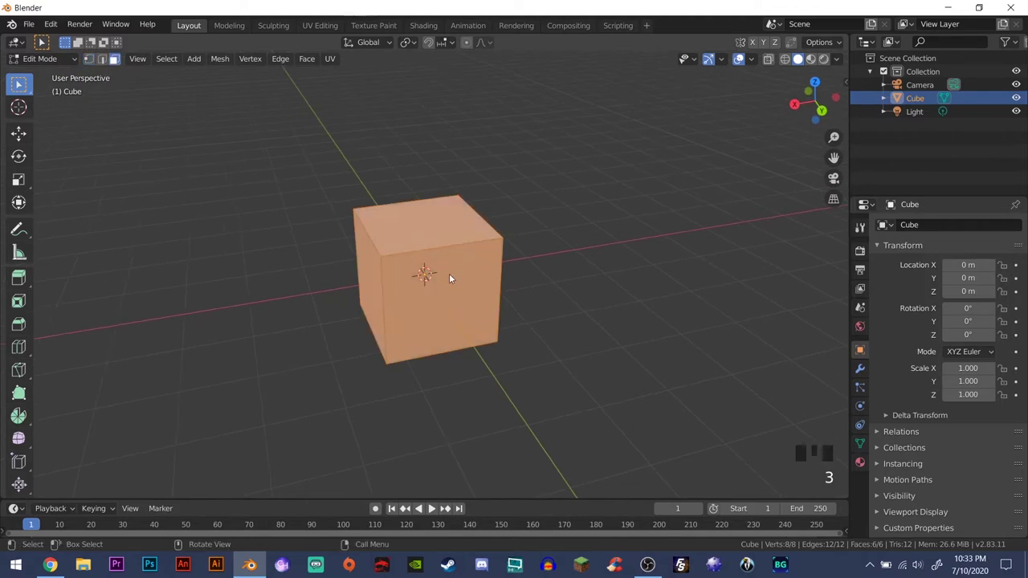
- Lower the top face and push a side face inward to make a smaller box
{"action": "left_click", "coordinate": [429, 219]}
{"action": "key", "text": "g"}
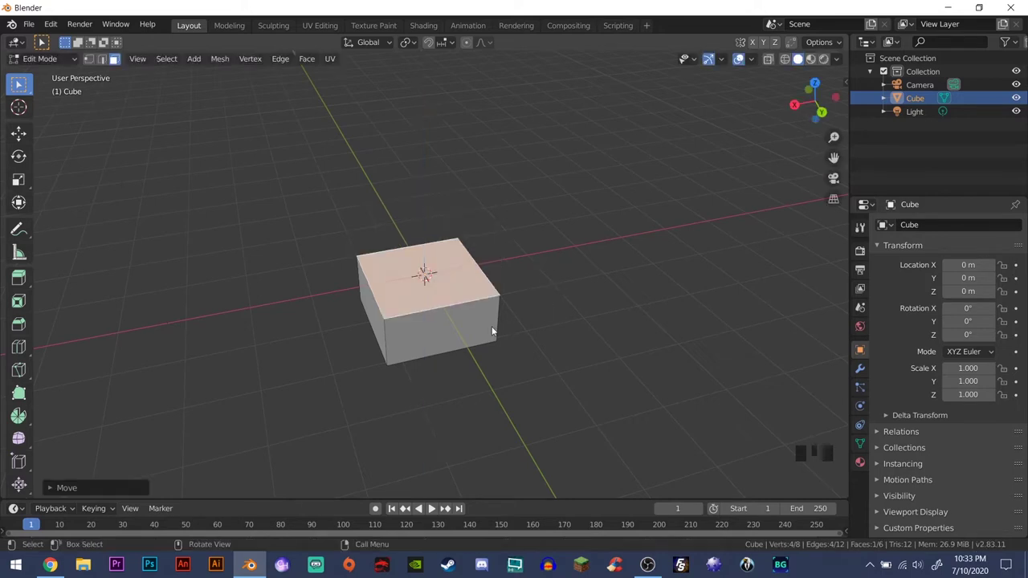
{"action": "left_click", "coordinate": [465, 332]}
{"action": "left_click_drag", "start_coordinate": [562, 322], "coordinate": [572, 333]}
{"action": "key", "text": "g"}
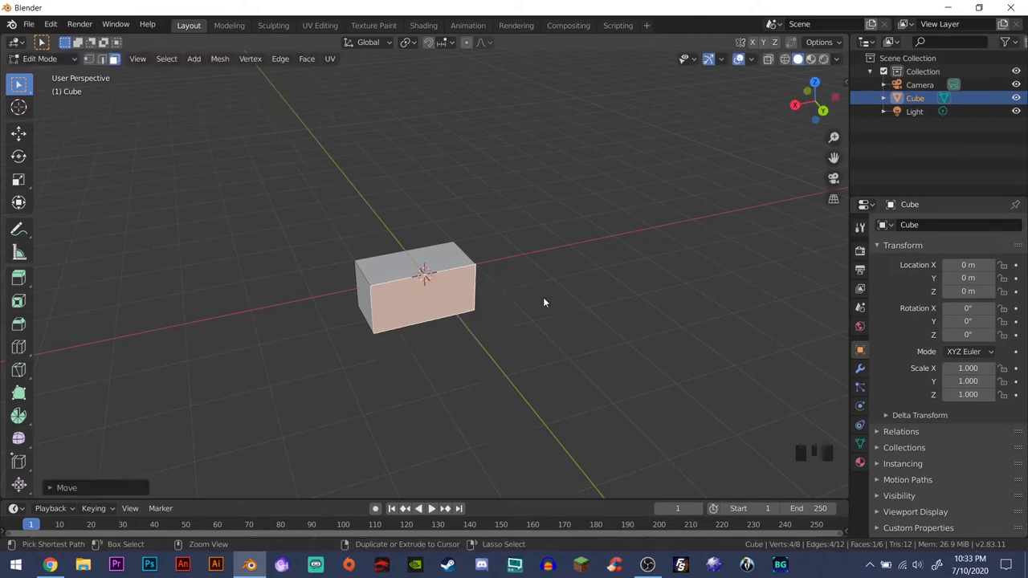
{"action": "left_click_drag", "start_coordinate": [461, 315], "coordinate": [372, 314]}
{"action": "left_click", "coordinate": [372, 314]}
- Slide the remaining side geometry along X so the block's corner sits at the origin
{"action": "left_click_drag", "start_coordinate": [508, 315], "coordinate": [491, 314]}
{"action": "key", "text": "g"}
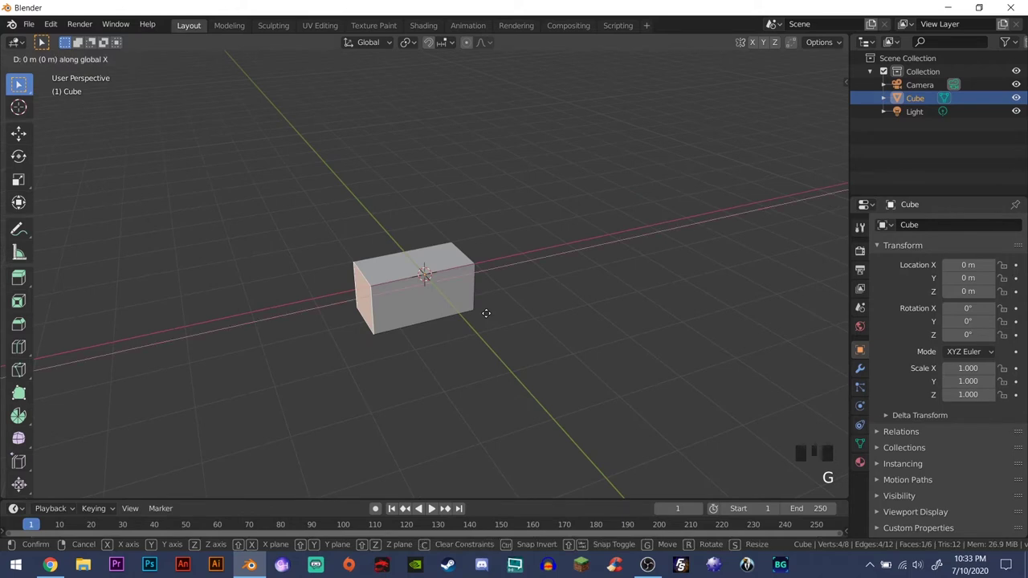
{"action": "scroll", "scroll_direction": "up", "scroll_amount": 3}
{"action": "left_click_drag", "start_coordinate": [476, 307], "coordinate": [443, 267]}
{"action": "left_click_drag", "start_coordinate": [442, 266], "coordinate": [450, 291]}
{"action": "left_click_drag", "start_coordinate": [451, 291], "coordinate": [438, 290]}
{"action": "left_click", "coordinate": [409, 294]}
- Inspect the shrunken block from several angles and return to Object Mode
{"action": "left_click_drag", "start_coordinate": [508, 281], "coordinate": [497, 319]}
{"action": "left_click", "coordinate": [497, 320]}
{"action": "left_click_drag", "start_coordinate": [556, 311], "coordinate": [481, 318]}
{"action": "scroll", "scroll_direction": "up", "scroll_amount": 3}
{"action": "middle_click", "coordinate": [500, 309]}
{"action": "scroll", "scroll_direction": "down", "scroll_amount": 3}
{"action": "left_click_drag", "start_coordinate": [510, 304], "coordinate": [490, 326]}
{"action": "key", "text": "Tab"}
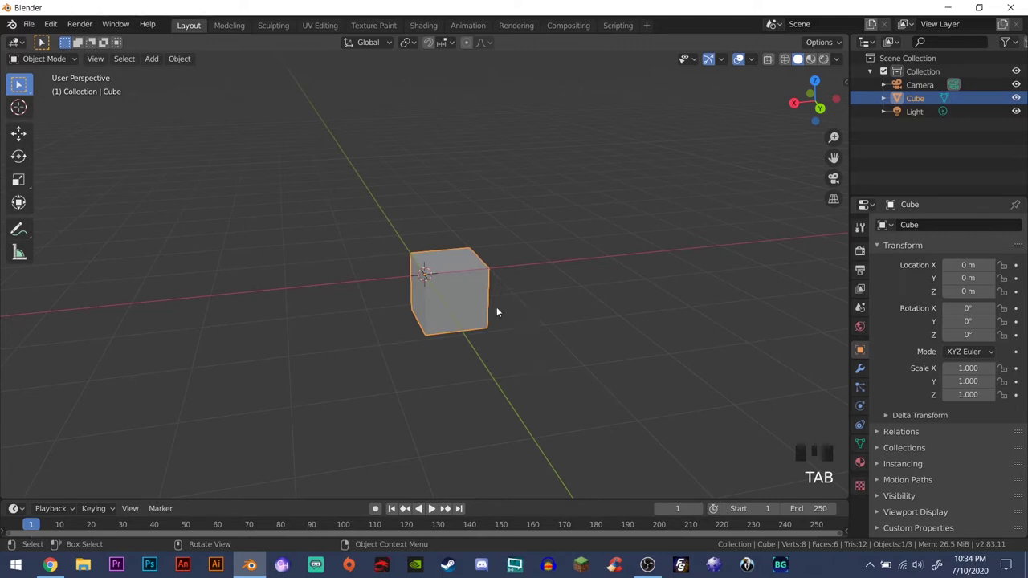
- Duplicate the small cube and place the copy high above it along Z
{"action": "key", "text": "shift+d"}
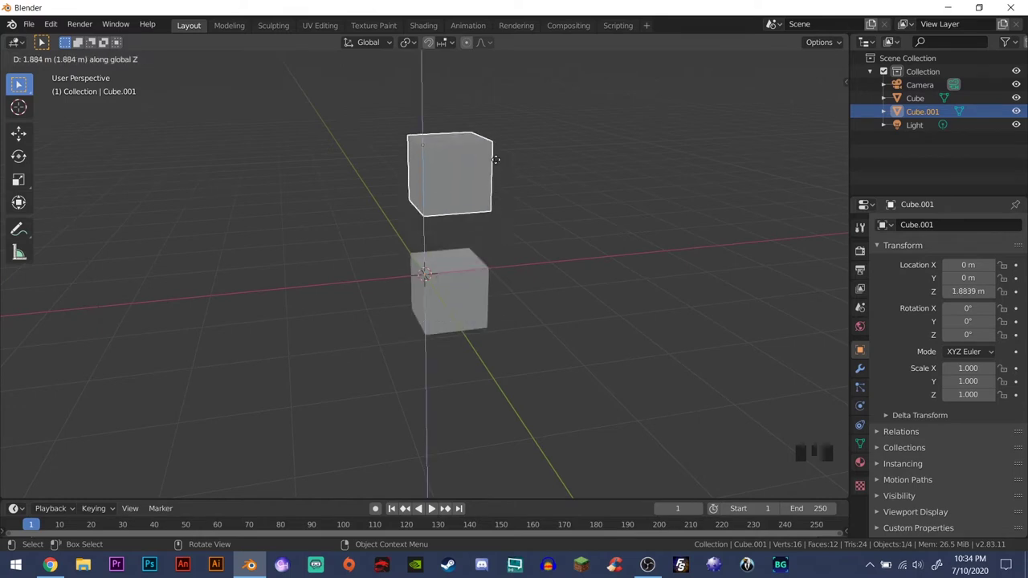
{"action": "left_click", "coordinate": [428, 297]}
{"action": "middle_click", "coordinate": [554, 340]}
{"action": "scroll", "scroll_direction": "down", "scroll_amount": 3}
{"action": "scroll", "scroll_direction": "down", "scroll_amount": 3}
{"action": "scroll", "scroll_direction": "up", "scroll_amount": 3}
- Select the original lower cube and enter Edit Mode on its faces
{"action": "left_click", "coordinate": [454, 76]}
{"action": "left_click", "coordinate": [450, 282]}
{"action": "left_click_drag", "start_coordinate": [592, 290], "coordinate": [553, 297]}
{"action": "key", "text": "Tab"}
- Extrude a side face of the cube outward into a second block
{"action": "left_click_drag", "start_coordinate": [445, 257], "coordinate": [471, 254]}
{"action": "left_click", "coordinate": [470, 254]}
{"action": "left_click_drag", "start_coordinate": [541, 285], "coordinate": [412, 289]}
{"action": "left_click", "coordinate": [412, 289]}
{"action": "left_click_drag", "start_coordinate": [598, 282], "coordinate": [532, 292]}
{"action": "key", "text": "e"}
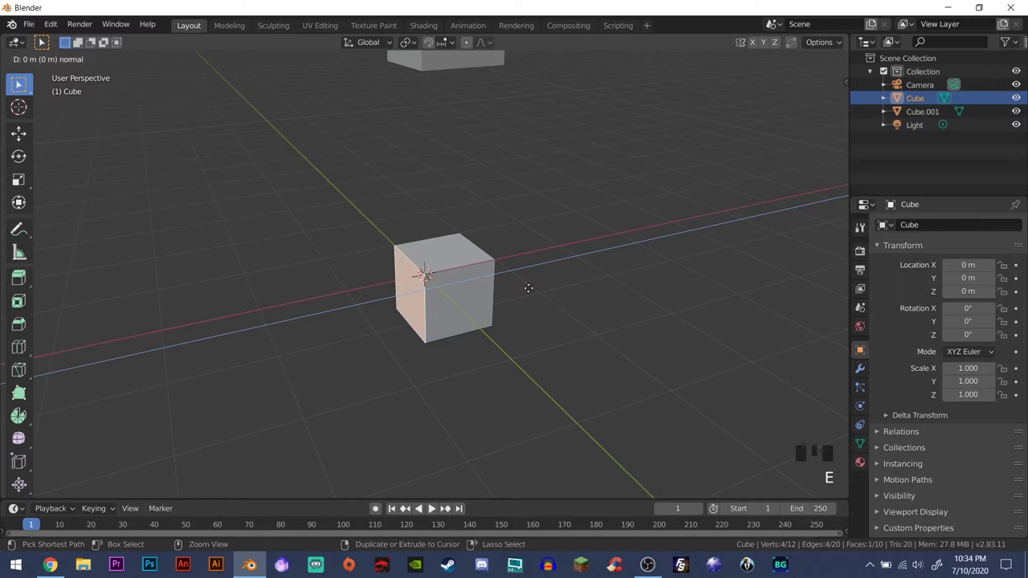
{"action": "left_click_drag", "start_coordinate": [543, 304], "coordinate": [520, 318]}
{"action": "left_click", "coordinate": [520, 318]}
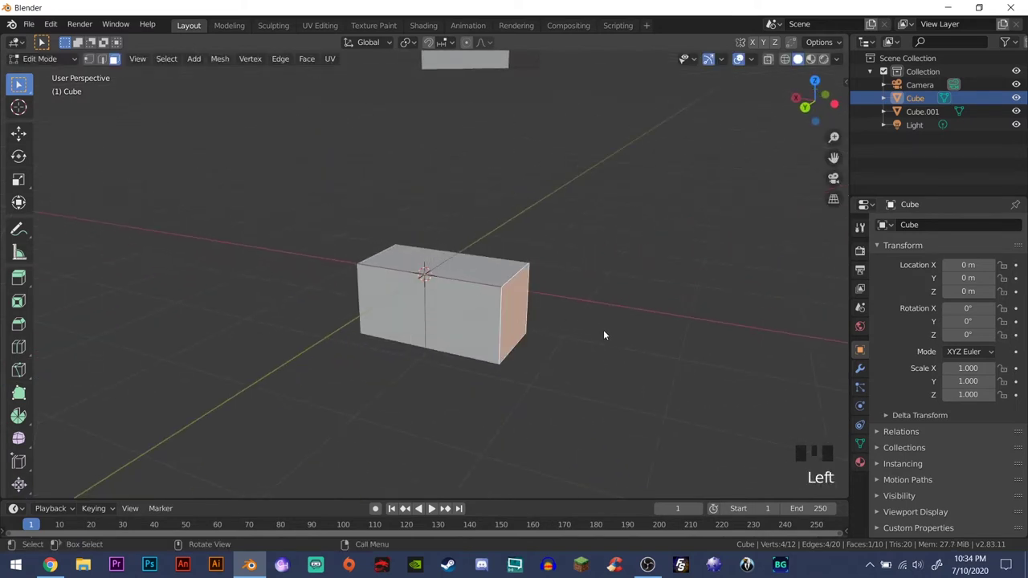
- Extrude again to extend the piece into a three-block bar
{"action": "key", "text": "e"}
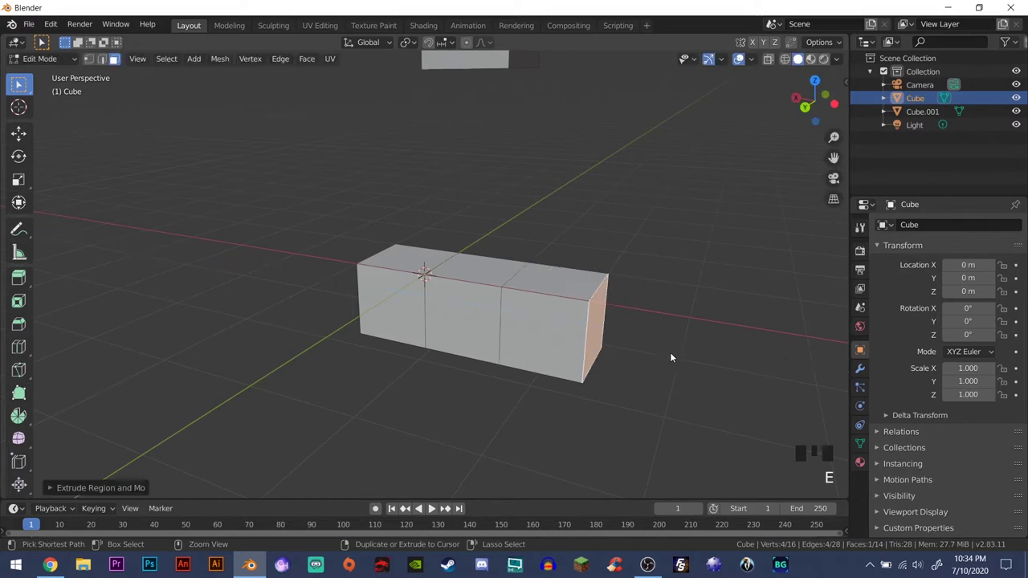
{"action": "left_click_drag", "start_coordinate": [513, 291], "coordinate": [486, 257]}
{"action": "left_click", "coordinate": [486, 257]}
{"action": "left_click_drag", "start_coordinate": [661, 262], "coordinate": [535, 308]}
{"action": "left_click", "coordinate": [535, 308]}
{"action": "left_click", "coordinate": [486, 310]}
- Extrude the middle top face upward to complete the T shape and leave Edit Mode
{"action": "left_click_drag", "start_coordinate": [397, 295], "coordinate": [396, 292]}
{"action": "left_click_drag", "start_coordinate": [406, 246], "coordinate": [420, 249]}
{"action": "left_click_drag", "start_coordinate": [465, 258], "coordinate": [471, 259]}
{"action": "left_click", "coordinate": [563, 276]}
{"action": "left_click", "coordinate": [535, 329]}
{"action": "left_click", "coordinate": [488, 282]}
{"action": "left_click_drag", "start_coordinate": [493, 299], "coordinate": [493, 299]}
{"action": "left_click_drag", "start_coordinate": [489, 260], "coordinate": [509, 267]}
{"action": "key", "text": "e"}
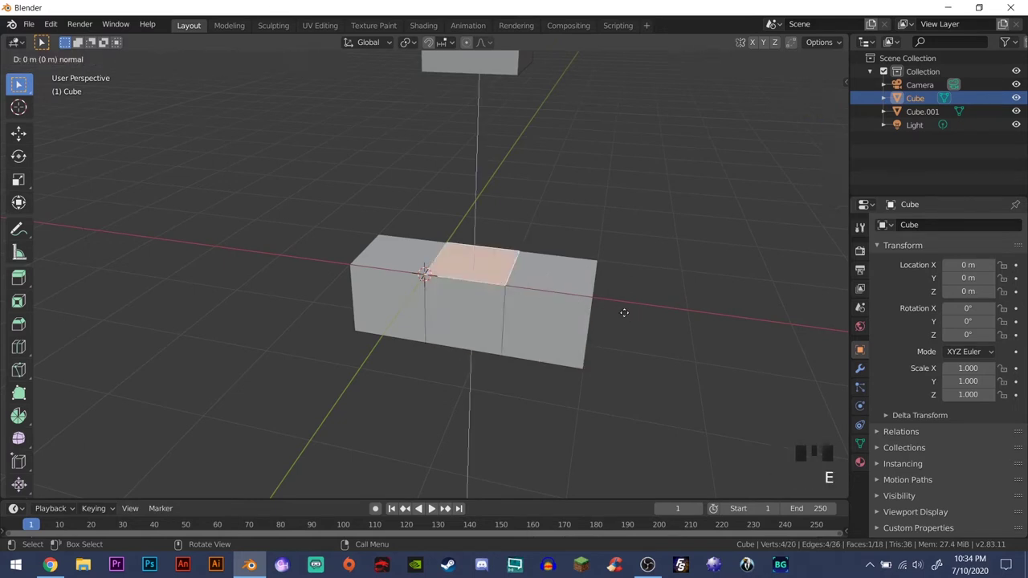
{"action": "left_click_drag", "start_coordinate": [633, 283], "coordinate": [563, 295]}
{"action": "key", "text": "Tab"}
- Set the T piece's origin to its geometry center
{"action": "left_click_drag", "start_coordinate": [585, 295], "coordinate": [427, 280]}
{"action": "left_click_drag", "start_coordinate": [463, 291], "coordinate": [447, 190]}
{"action": "left_click_drag", "start_coordinate": [446, 190], "coordinate": [551, 266]}
{"action": "left_click_drag", "start_coordinate": [551, 266], "coordinate": [632, 325]}
{"action": "key", "text": "r"}
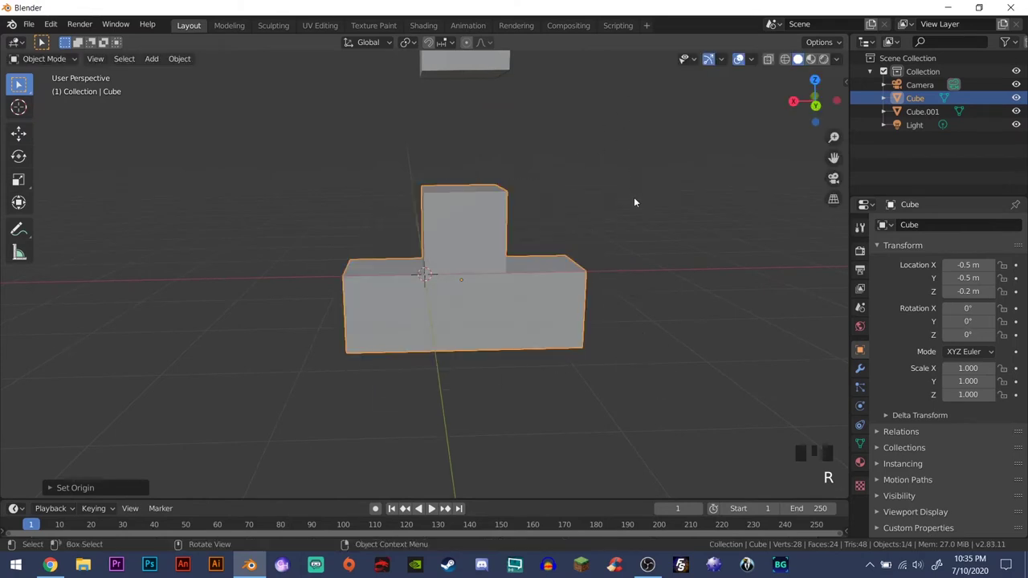
- Add a Subdivision Surface modifier to the T piece from Modifier Properties
{"action": "left_click_drag", "start_coordinate": [474, 305], "coordinate": [531, 301]}
{"action": "scroll", "scroll_direction": "down", "scroll_amount": 3}
{"action": "left_click_drag", "start_coordinate": [526, 298], "coordinate": [508, 310]}
{"action": "scroll", "scroll_direction": "up", "scroll_amount": 3}
{"action": "left_click_drag", "start_coordinate": [545, 310], "coordinate": [864, 409]}
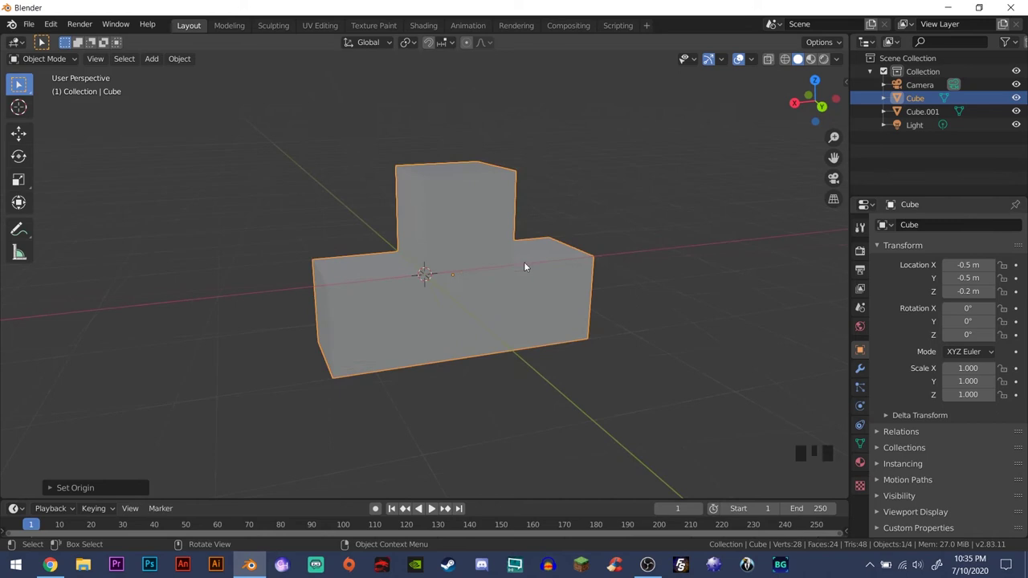
{"action": "left_click_drag", "start_coordinate": [566, 281], "coordinate": [465, 206]}
{"action": "left_click", "coordinate": [465, 206]}
{"action": "left_click_drag", "start_coordinate": [517, 239], "coordinate": [859, 388]}
{"action": "left_click", "coordinate": [865, 377]}
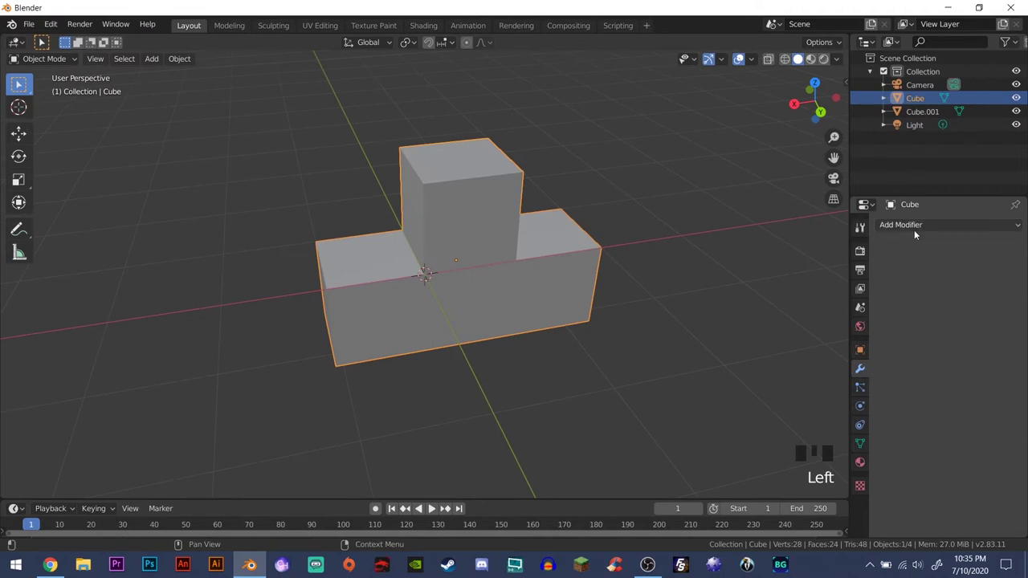
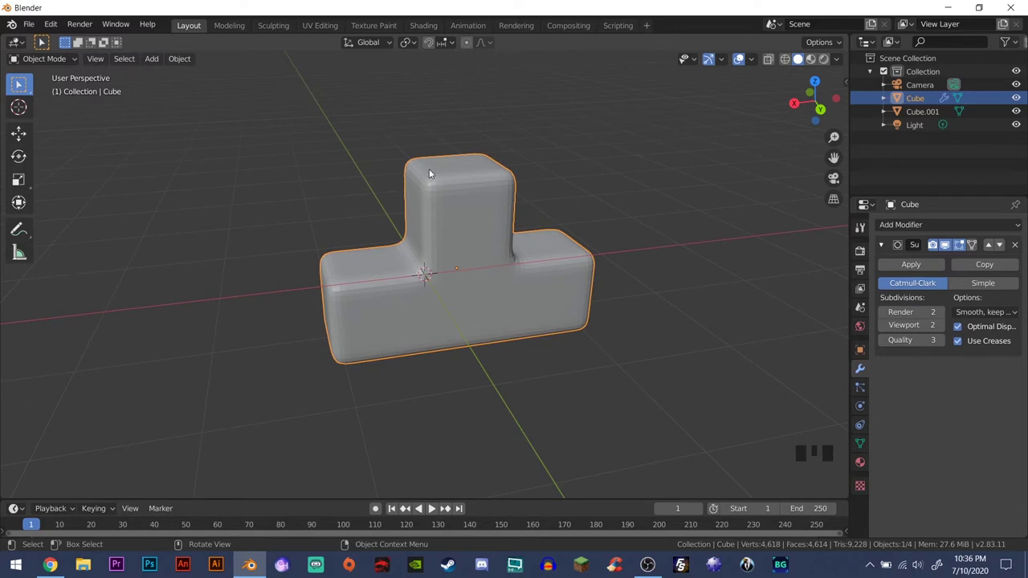
- Set the subdivision Viewport level to 1
{"action": "left_click_drag", "start_coordinate": [458, 169], "coordinate": [497, 218]}
{"action": "middle_click", "coordinate": [497, 219]}
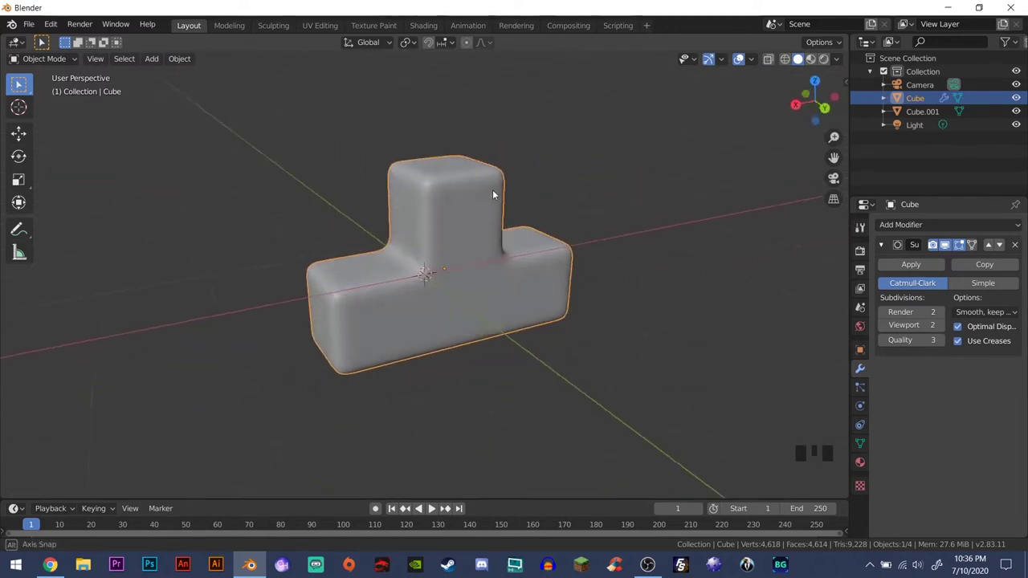
{"action": "left_click_drag", "start_coordinate": [513, 286], "coordinate": [514, 301]}
{"action": "left_click_drag", "start_coordinate": [514, 301], "coordinate": [470, 276]}
{"action": "left_click_drag", "start_coordinate": [470, 276], "coordinate": [888, 328]}
{"action": "left_click", "coordinate": [887, 328]}
- Move the smoothed T piece sideways along X
{"action": "left_click_drag", "start_coordinate": [445, 265], "coordinate": [535, 294]}
{"action": "scroll", "scroll_direction": "down", "scroll_amount": 3}
{"action": "left_click_drag", "start_coordinate": [550, 312], "coordinate": [550, 277]}
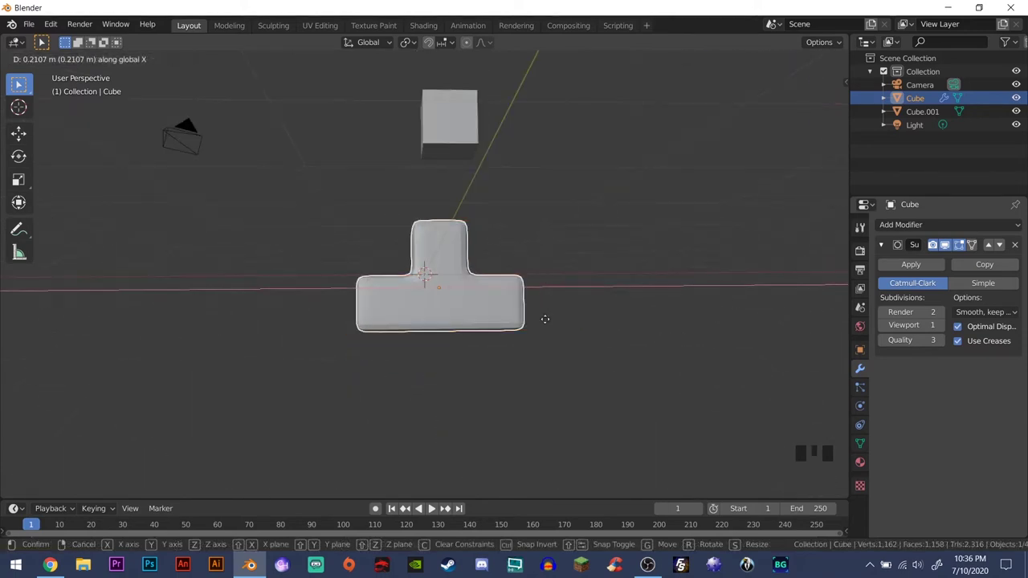
- Duplicate the raised cube and lift the copy higher along Z
{"action": "left_click_drag", "start_coordinate": [420, 218], "coordinate": [443, 120]}
{"action": "left_click", "coordinate": [443, 120]}
{"action": "left_click_drag", "start_coordinate": [540, 132], "coordinate": [494, 316]}
{"action": "key", "text": "shift+d"}
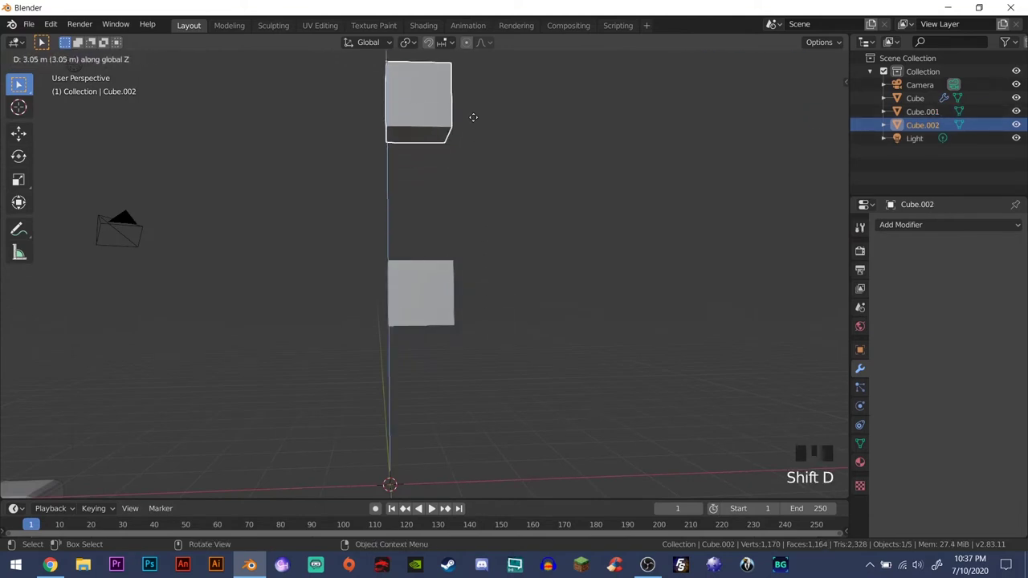
{"action": "left_click_drag", "start_coordinate": [422, 291], "coordinate": [423, 292]}
{"action": "left_click_drag", "start_coordinate": [543, 329], "coordinate": [462, 347]}
- Extrude the lower cube's face three times into a straight four-block bar
{"action": "key", "text": "Tab"}
{"action": "middle_click", "coordinate": [497, 332]}
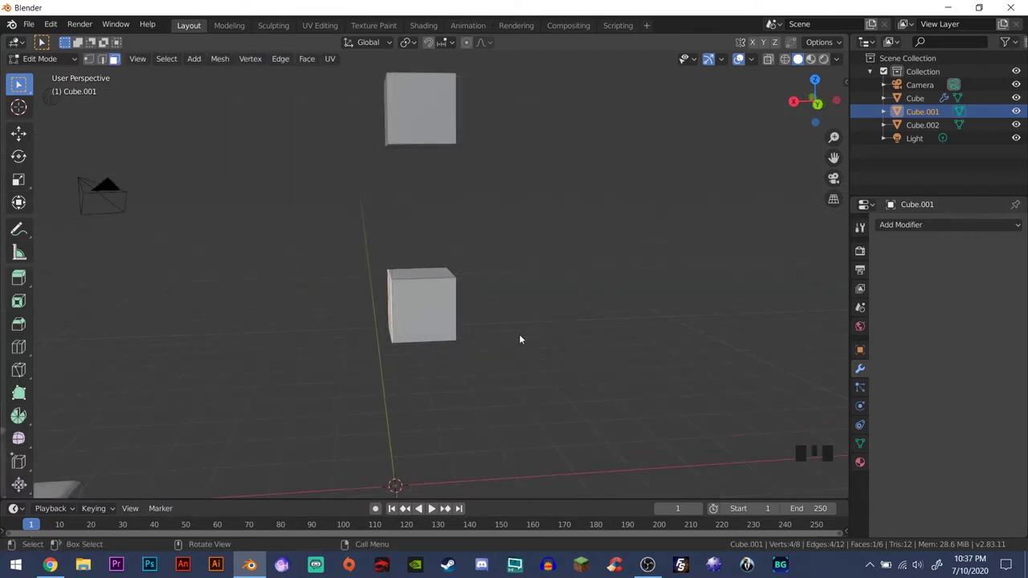
{"action": "left_click_drag", "start_coordinate": [523, 358], "coordinate": [471, 374]}
{"action": "scroll", "scroll_direction": "up", "scroll_amount": 3}
{"action": "left_click_drag", "start_coordinate": [508, 367], "coordinate": [579, 363]}
{"action": "key", "text": "e"}
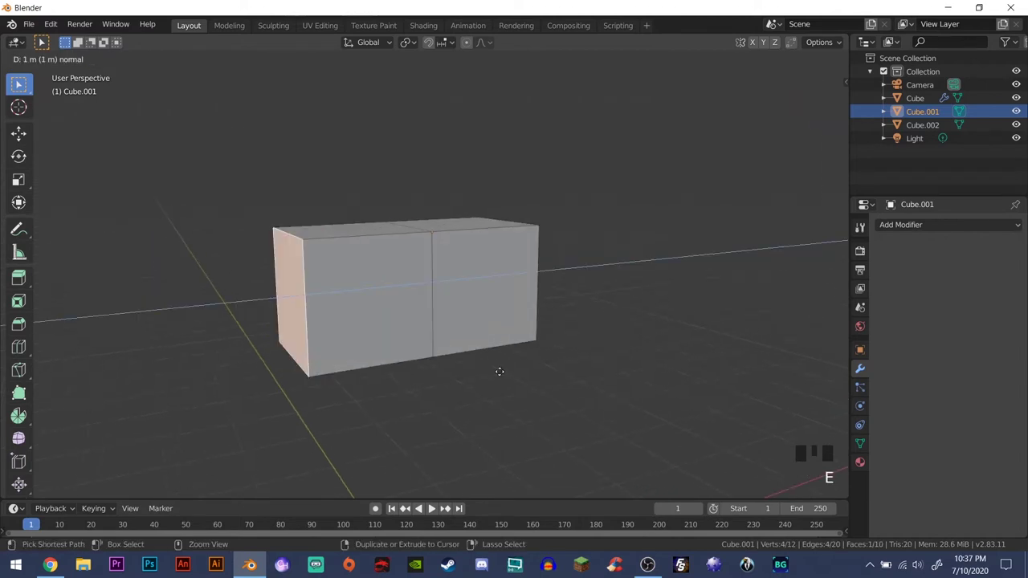
{"action": "scroll", "scroll_direction": "down", "scroll_amount": 3}
{"action": "key", "text": "e"}
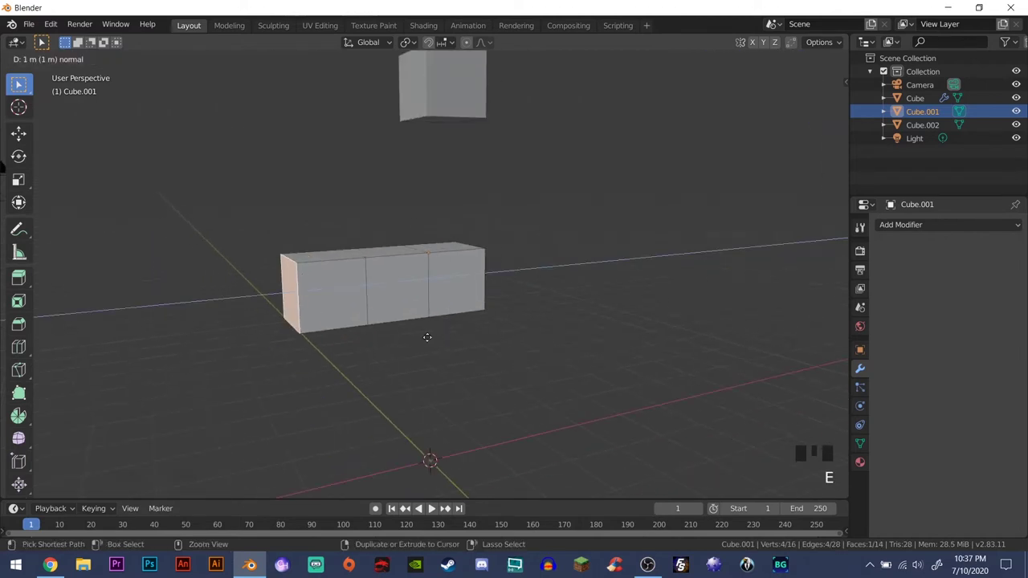
{"action": "key", "text": "e"}
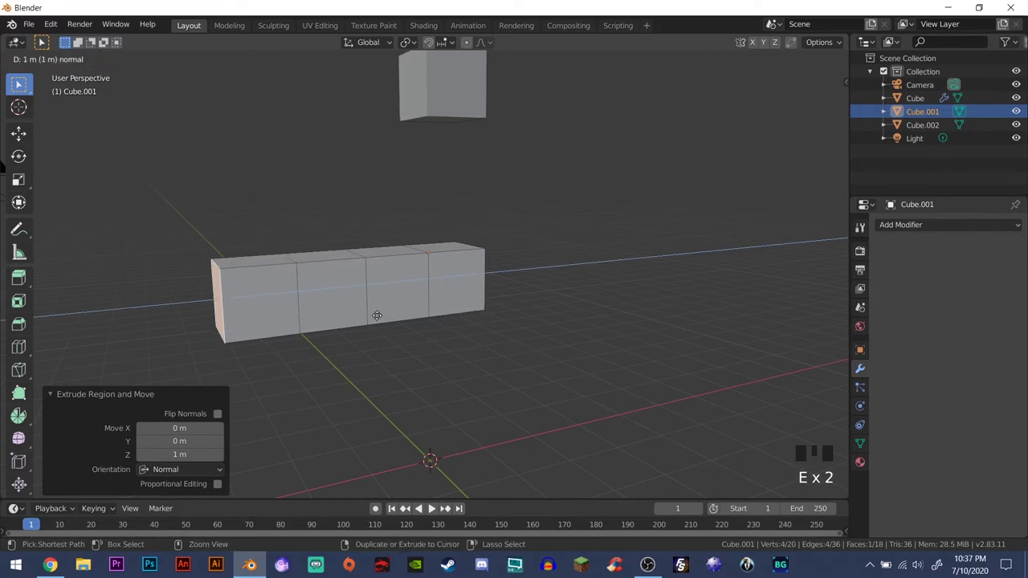
- Leave Edit Mode and add Subdivision Surface smoothing to the bar
{"action": "left_click_drag", "start_coordinate": [501, 331], "coordinate": [440, 301]}
{"action": "scroll", "scroll_direction": "down", "scroll_amount": 3}
{"action": "left_click_drag", "start_coordinate": [409, 303], "coordinate": [559, 316]}
{"action": "key", "text": "Tab"}
{"action": "left_click_drag", "start_coordinate": [502, 337], "coordinate": [493, 330]}
{"action": "left_click_drag", "start_coordinate": [493, 330], "coordinate": [517, 363]}
{"action": "scroll", "scroll_direction": "up", "scroll_amount": 3}
{"action": "left_click_drag", "start_coordinate": [540, 375], "coordinate": [894, 356]}
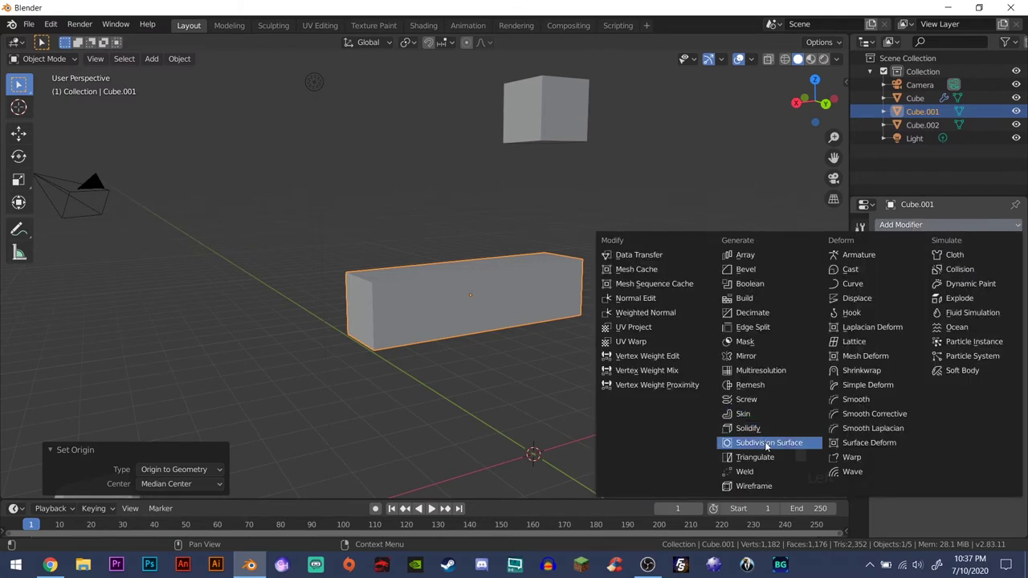
{"action": "left_click", "coordinate": [772, 444]}
- Add two supporting edge-loop cuts so the subdivided bar keeps firm edges
{"action": "key", "text": "Tab"}
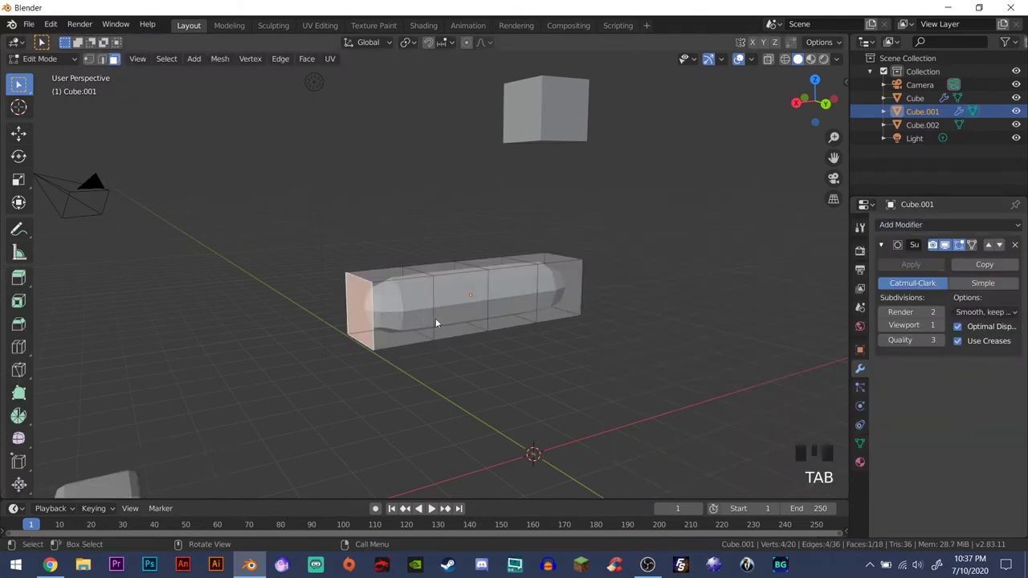
{"action": "key", "text": "a"}
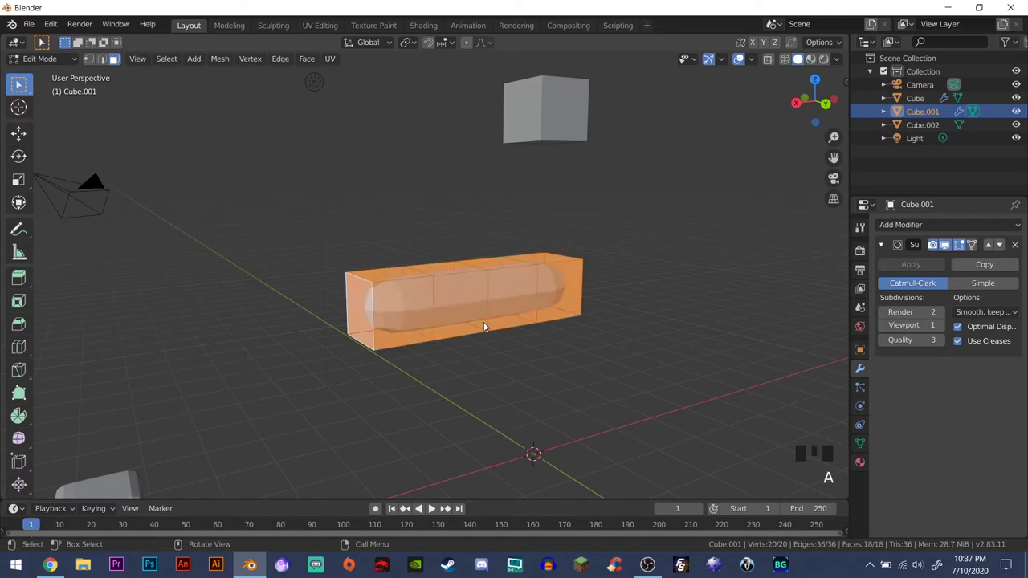
{"action": "left_click_drag", "start_coordinate": [479, 269], "coordinate": [225, 397]}
{"action": "left_click_drag", "start_coordinate": [225, 398], "coordinate": [520, 360]}
{"action": "key", "text": "Tab"}
- Move the smoothed bar sideways along X
{"action": "left_click_drag", "start_coordinate": [533, 344], "coordinate": [504, 335]}
{"action": "scroll", "scroll_direction": "down", "scroll_amount": 3}
{"action": "key", "text": "g"}
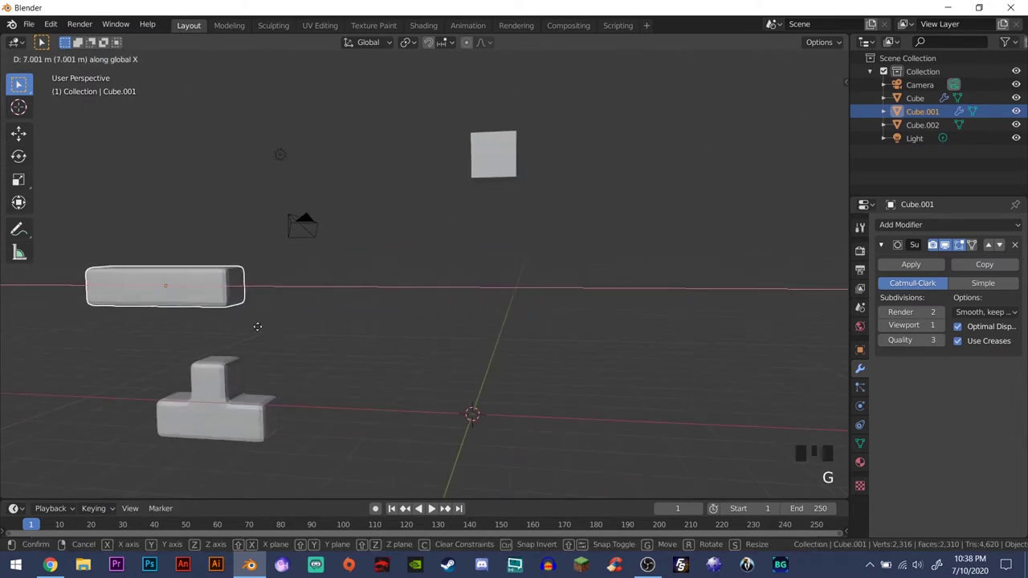
- Shift the bar further along X and duplicate the upper cube along Z
{"action": "left_click_drag", "start_coordinate": [500, 171], "coordinate": [501, 188]}
{"action": "key", "text": "g"}
{"action": "key", "text": "shift+d"}
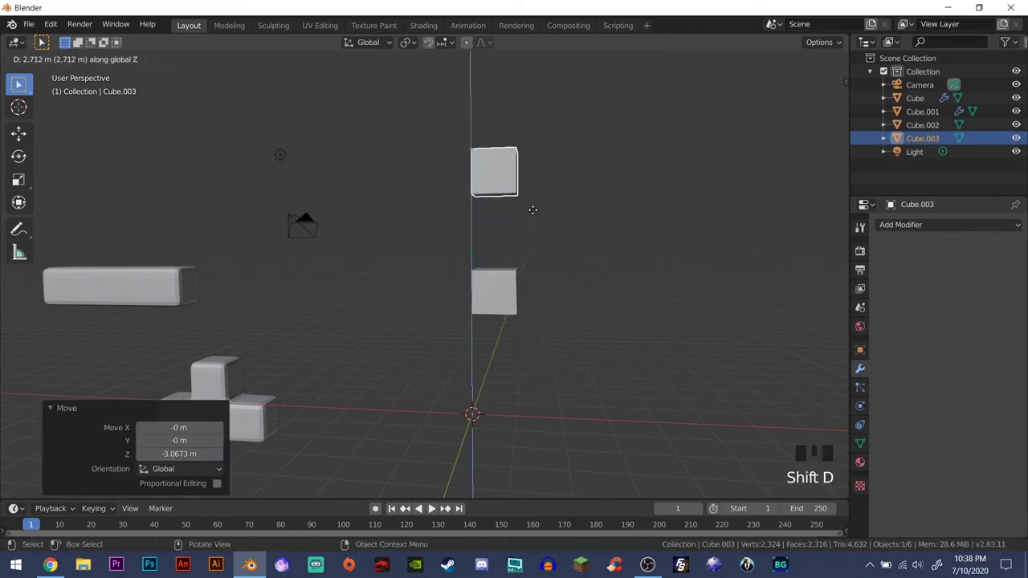
{"action": "left_click_drag", "start_coordinate": [555, 314], "coordinate": [595, 325]}
{"action": "key", "text": "Tab"}
{"action": "left_click", "coordinate": [495, 295]}
- Select the lower cube and extrude a side face to start the S piece
{"action": "left_click_drag", "start_coordinate": [554, 299], "coordinate": [481, 301]}
{"action": "left_click", "coordinate": [481, 301]}
{"action": "left_click_drag", "start_coordinate": [555, 314], "coordinate": [492, 313]}
{"action": "scroll", "scroll_direction": "up", "scroll_amount": 3}
{"action": "left_click_drag", "start_coordinate": [475, 318], "coordinate": [538, 328]}
{"action": "key", "text": "e"}
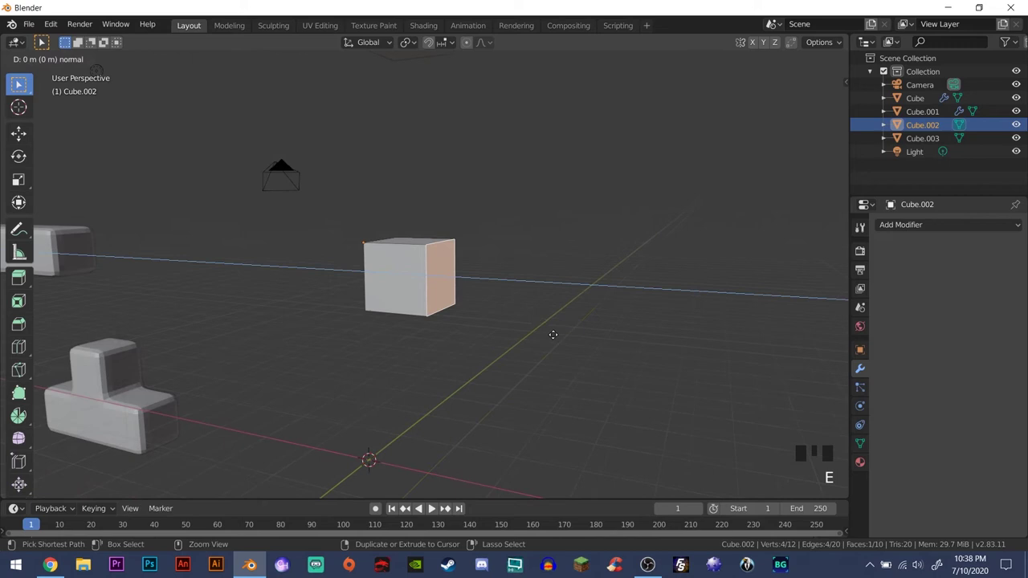
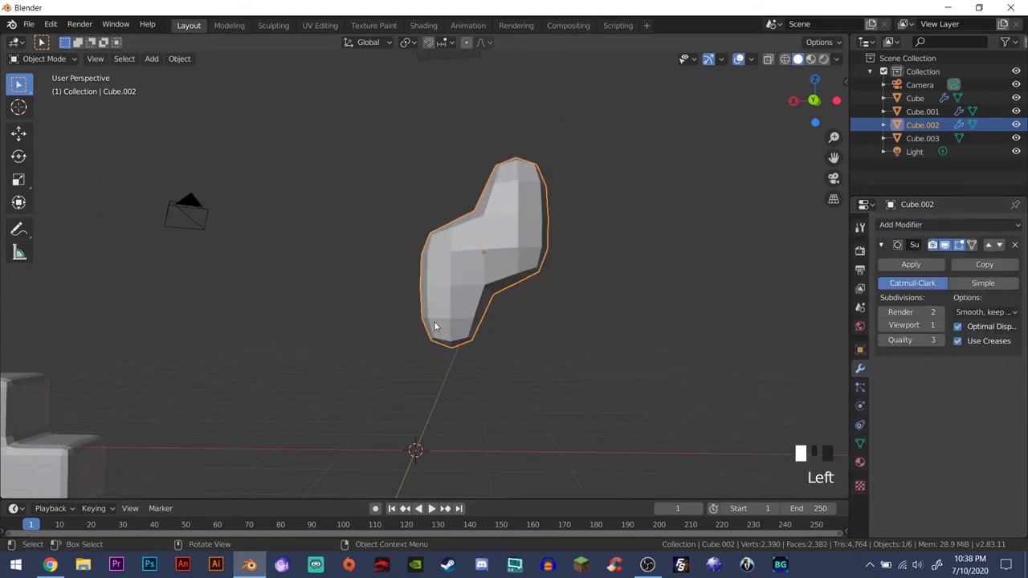
- Add supporting edge loops across the whole S piece and return to Object Mode
{"action": "key", "text": "Tab"}
{"action": "key", "text": "a"}
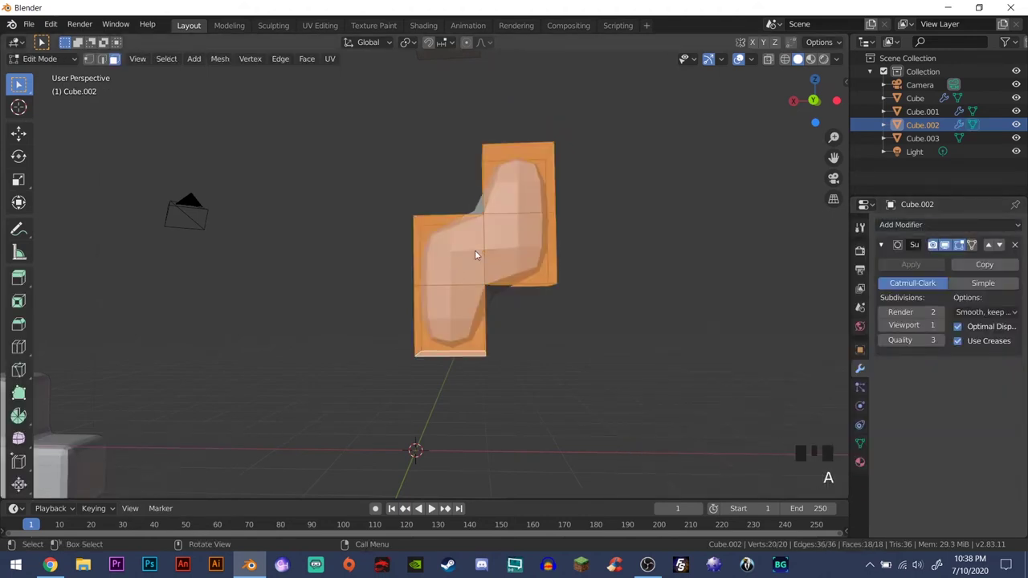
{"action": "left_click_drag", "start_coordinate": [483, 232], "coordinate": [223, 400]}
{"action": "left_click_drag", "start_coordinate": [223, 400], "coordinate": [521, 367]}
{"action": "key", "text": "Tab"}
- Duplicate the S piece with Shift+D and slide the copy beside it along X
{"action": "left_click_drag", "start_coordinate": [547, 367], "coordinate": [529, 360]}
{"action": "scroll", "scroll_direction": "down", "scroll_amount": 3}
{"action": "left_click_drag", "start_coordinate": [492, 345], "coordinate": [476, 320]}
{"action": "scroll", "scroll_direction": "up", "scroll_amount": 3}
{"action": "left_click_drag", "start_coordinate": [520, 331], "coordinate": [473, 278]}
{"action": "scroll", "scroll_direction": "down", "scroll_amount": 3}
{"action": "left_click_drag", "start_coordinate": [436, 266], "coordinate": [448, 246]}
{"action": "key", "text": "shift+d"}
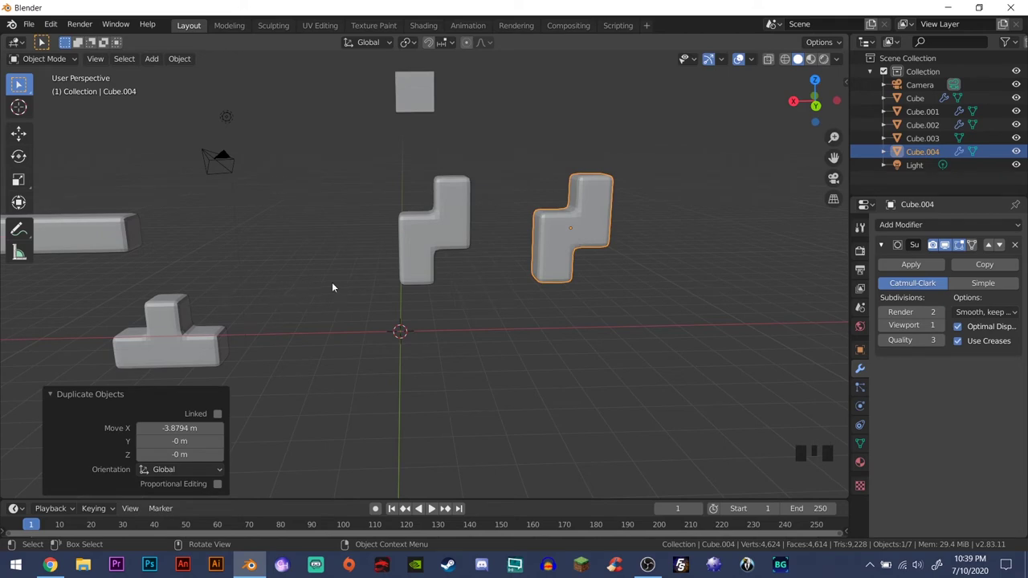
{"action": "left_click_drag", "start_coordinate": [458, 283], "coordinate": [546, 268]}
- Rotate the copy 180° about Z so it becomes the mirrored Z piece
{"action": "key", "text": "r"}
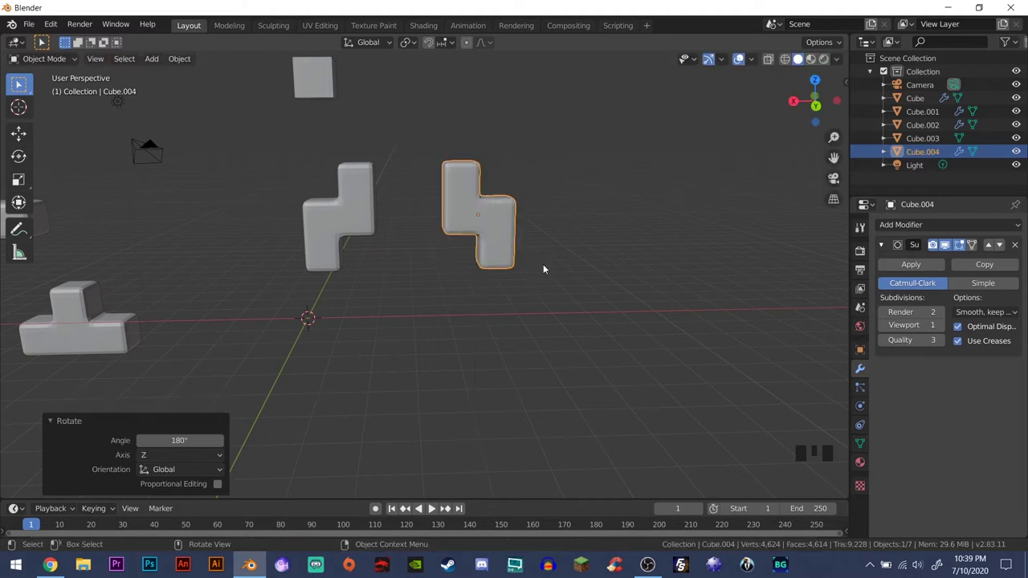
{"action": "scroll", "scroll_direction": "down", "scroll_amount": 3}
{"action": "scroll", "scroll_direction": "up", "scroll_amount": 3}
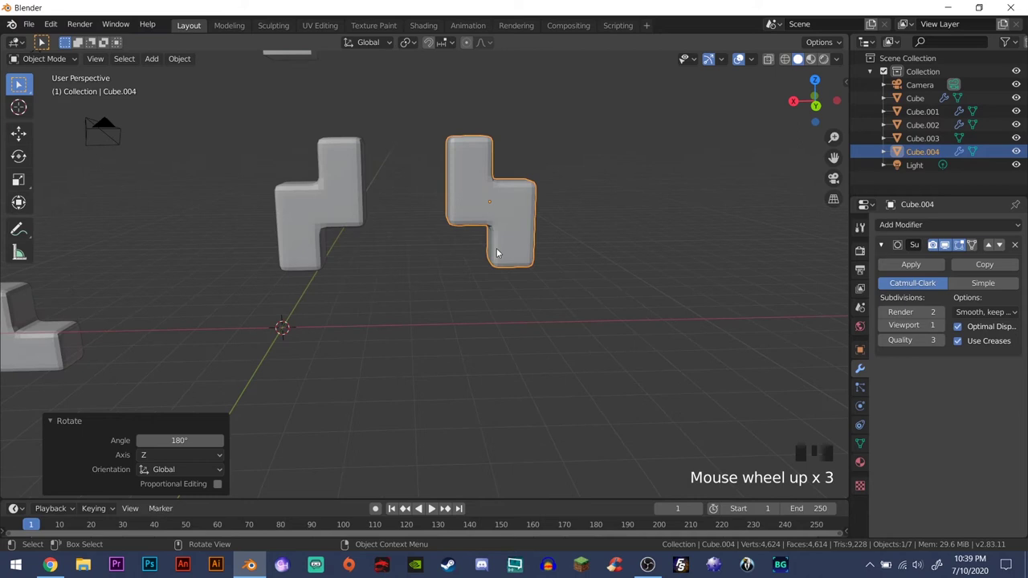
{"action": "scroll", "scroll_direction": "down", "scroll_amount": 3}
{"action": "left_click_drag", "start_coordinate": [516, 280], "coordinate": [465, 260]}
- Select the lone cube and lower it along Z, framing it in the view
{"action": "key", "text": "g"}
{"action": "left_click", "coordinate": [355, 156]}
{"action": "key", "text": "g"}
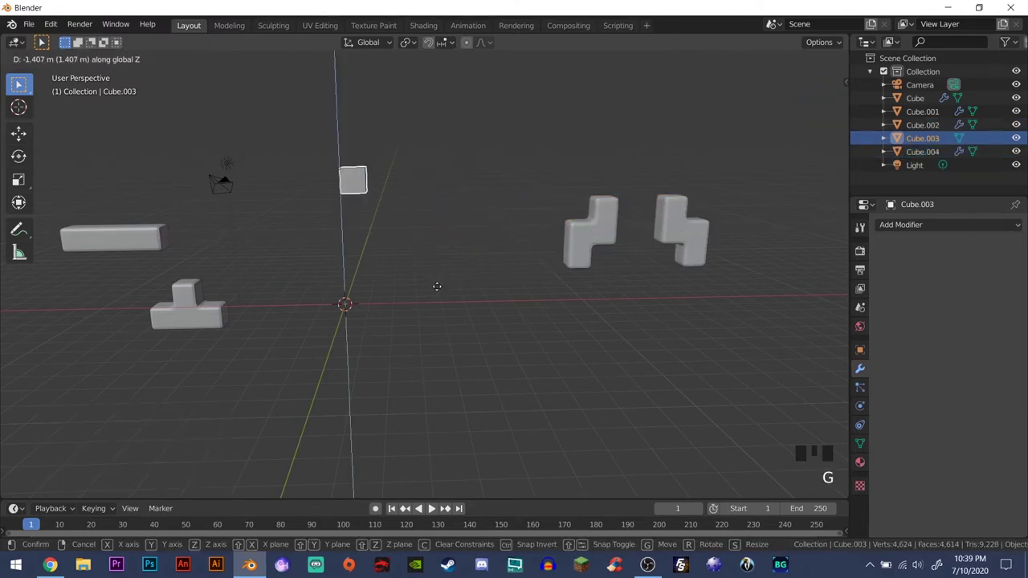
{"action": "middle_click", "coordinate": [366, 259]}
{"action": "scroll", "scroll_direction": "up", "scroll_amount": 3}
{"action": "scroll", "scroll_direction": "down", "scroll_amount": 3}
{"action": "left_click_drag", "start_coordinate": [479, 253], "coordinate": [469, 258]}
{"action": "scroll", "scroll_direction": "up", "scroll_amount": 3}
{"action": "left_click_drag", "start_coordinate": [481, 273], "coordinate": [478, 319]}
{"action": "scroll", "scroll_direction": "down", "scroll_amount": 3}
{"action": "left_click_drag", "start_coordinate": [484, 321], "coordinate": [478, 282]}
- Extrude the cube's faces twice sideways and once upward into an L shape
{"action": "key", "text": "Tab"}
{"action": "left_click", "coordinate": [446, 285]}
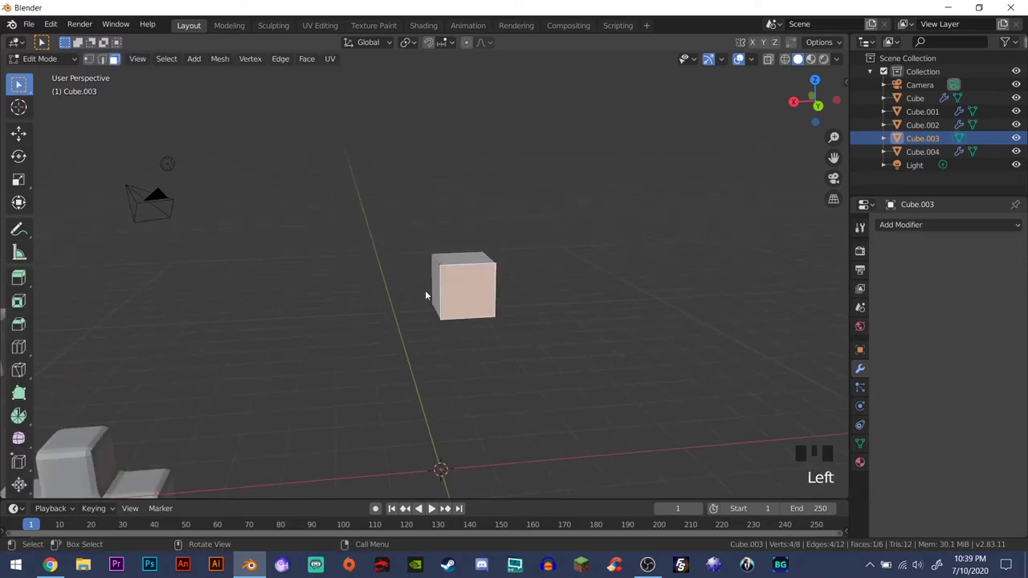
{"action": "left_click", "coordinate": [438, 289]}
{"action": "key", "text": "e"}
{"action": "key", "text": "e"}
{"action": "left_click", "coordinate": [455, 263]}
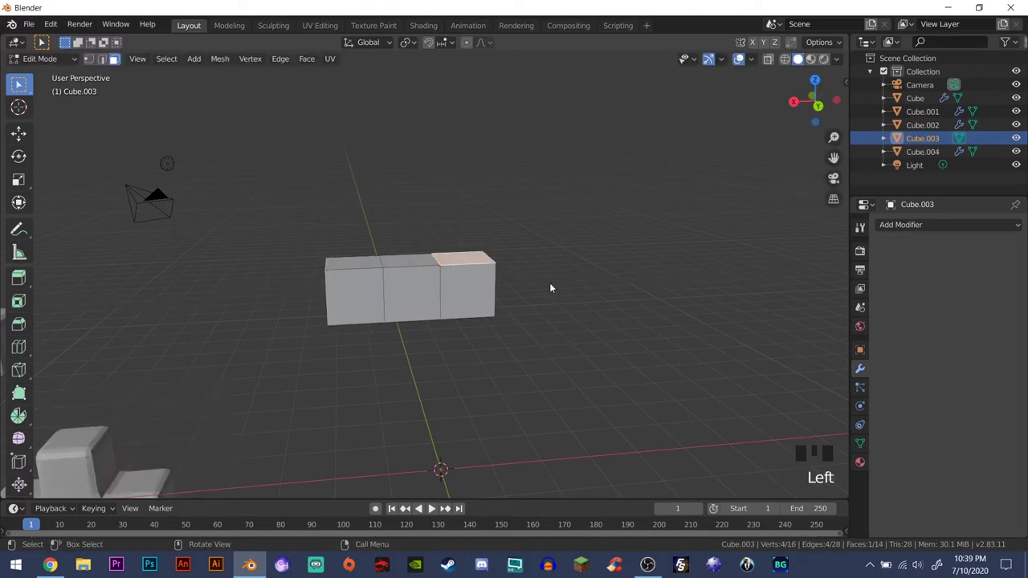
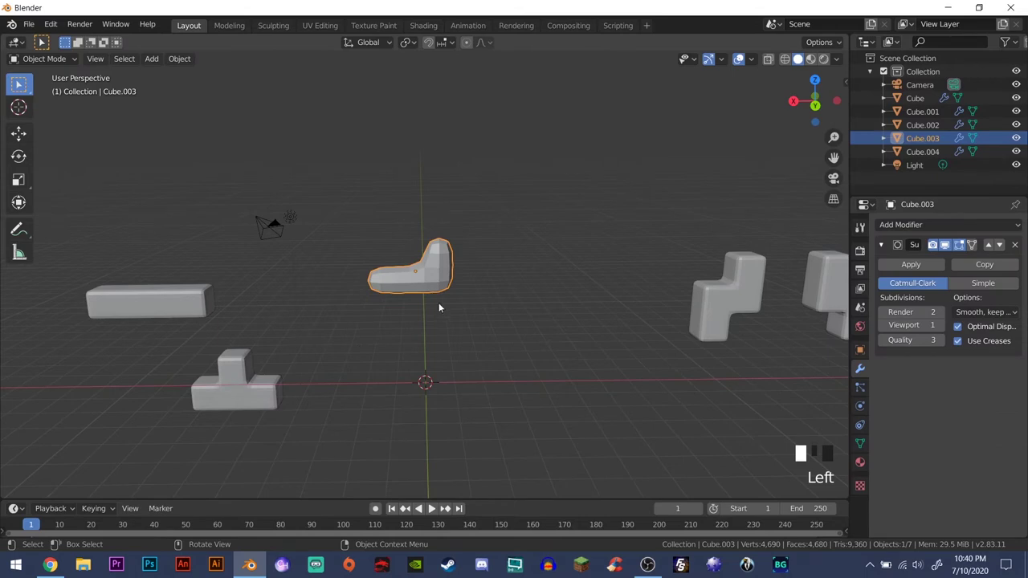
- Smooth the L piece with a Subdivision modifier and support edges across all its geometry
{"action": "key", "text": "Tab"}
{"action": "key", "text": "a"}
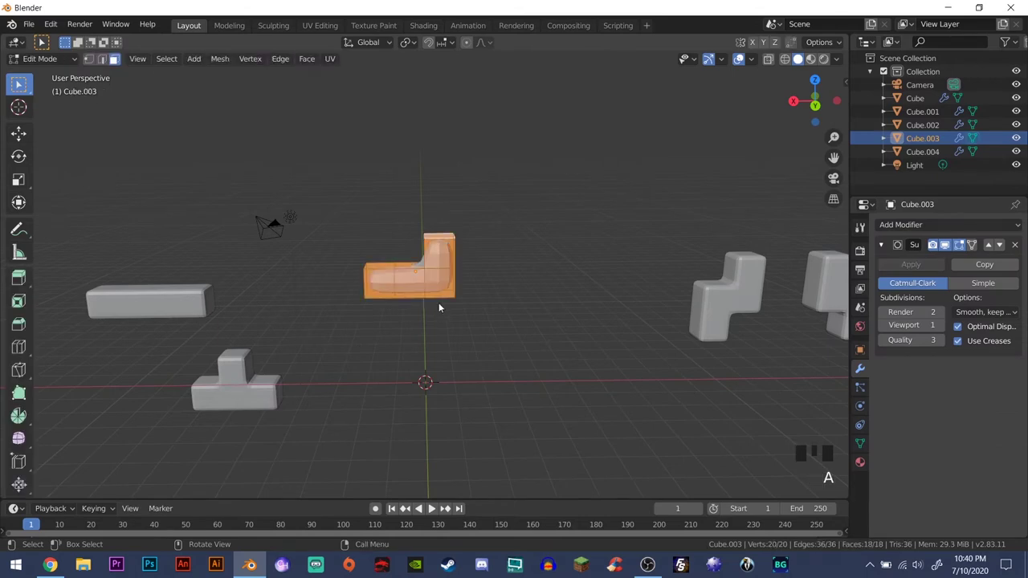
{"action": "left_click_drag", "start_coordinate": [444, 259], "coordinate": [225, 399]}
{"action": "left_click_drag", "start_coordinate": [225, 399], "coordinate": [394, 339]}
{"action": "key", "text": "Tab"}
- Duplicate the L piece beside it along X and rotate the copy 180° about Z into the J piece
{"action": "scroll", "scroll_direction": "up", "scroll_amount": 3}
{"action": "left_click_drag", "start_coordinate": [463, 293], "coordinate": [439, 294]}
{"action": "scroll", "scroll_direction": "down", "scroll_amount": 3}
{"action": "left_click_drag", "start_coordinate": [462, 256], "coordinate": [473, 266]}
{"action": "key", "text": "shift+d"}
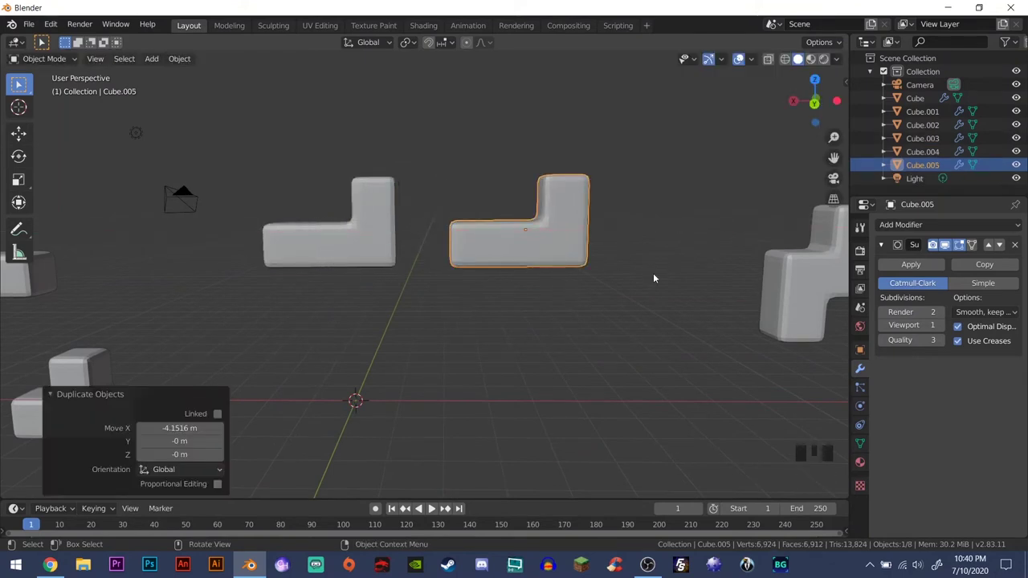
{"action": "key", "text": "r"}
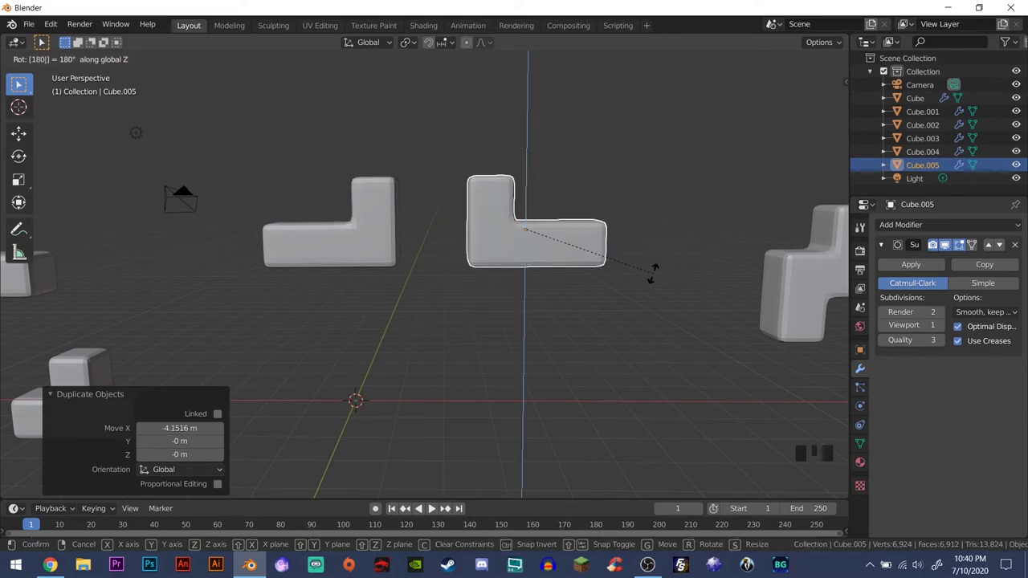
{"action": "scroll", "scroll_direction": "down", "scroll_amount": 3}
- Undo a stray change and add a new cube at the origin with Shift+A
{"action": "scroll", "scroll_direction": "up", "scroll_amount": 3}
{"action": "scroll", "scroll_direction": "up", "scroll_amount": 3}
{"action": "middle_click", "coordinate": [481, 299]}
{"action": "scroll", "scroll_direction": "down", "scroll_amount": 3}
{"action": "scroll", "scroll_direction": "down", "scroll_amount": 3}
{"action": "left_click_drag", "start_coordinate": [507, 319], "coordinate": [484, 313]}
{"action": "scroll", "scroll_direction": "up", "scroll_amount": 3}
{"action": "scroll", "scroll_direction": "down", "scroll_amount": 3}
{"action": "key", "text": "ctrl+z"}
{"action": "key", "text": "shift+a"}
{"action": "left_click_drag", "start_coordinate": [515, 320], "coordinate": [561, 329]}
- Give the cube a Catmull-Clark Subdivision modifier and select all its geometry for support edges
{"action": "key", "text": "Tab"}
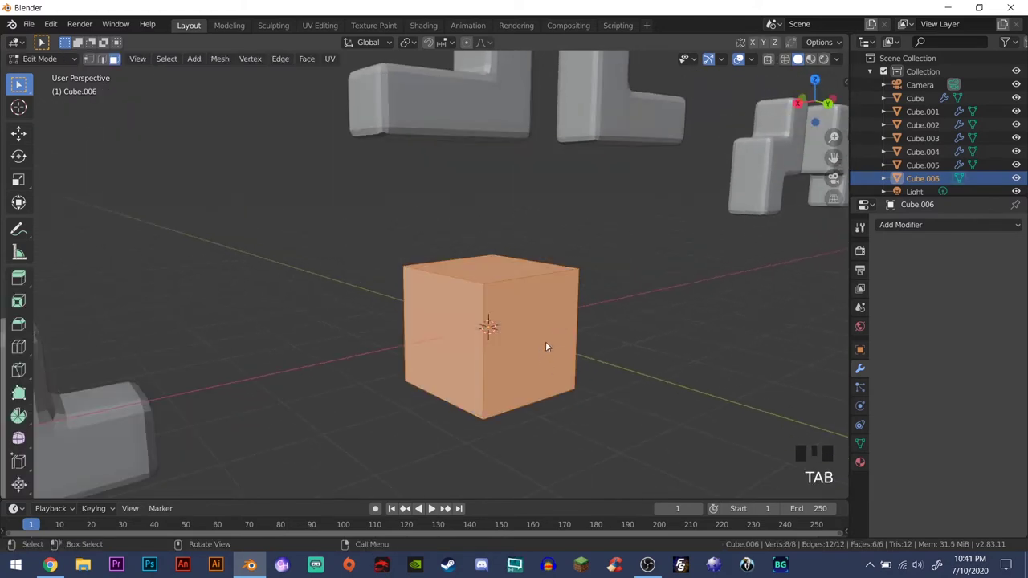
{"action": "left_click", "coordinate": [541, 337]}
{"action": "key", "text": "g"}
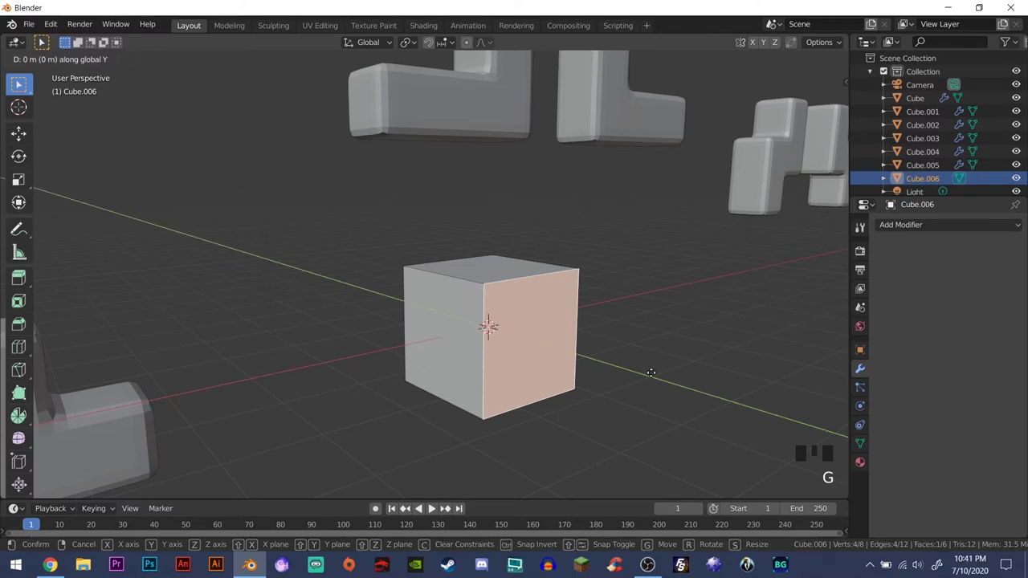
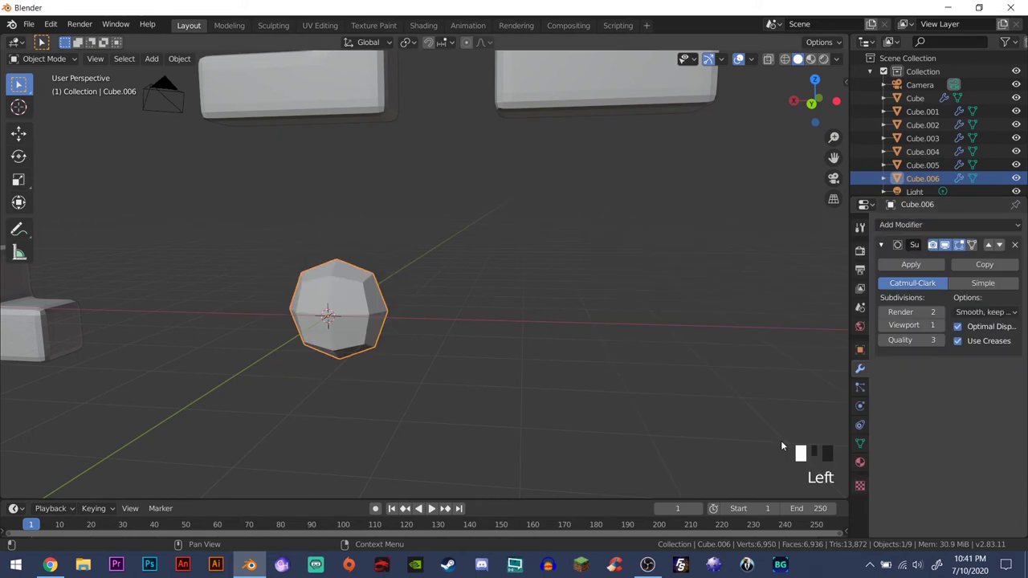
{"action": "key", "text": "Tab"}
{"action": "key", "text": "a"}
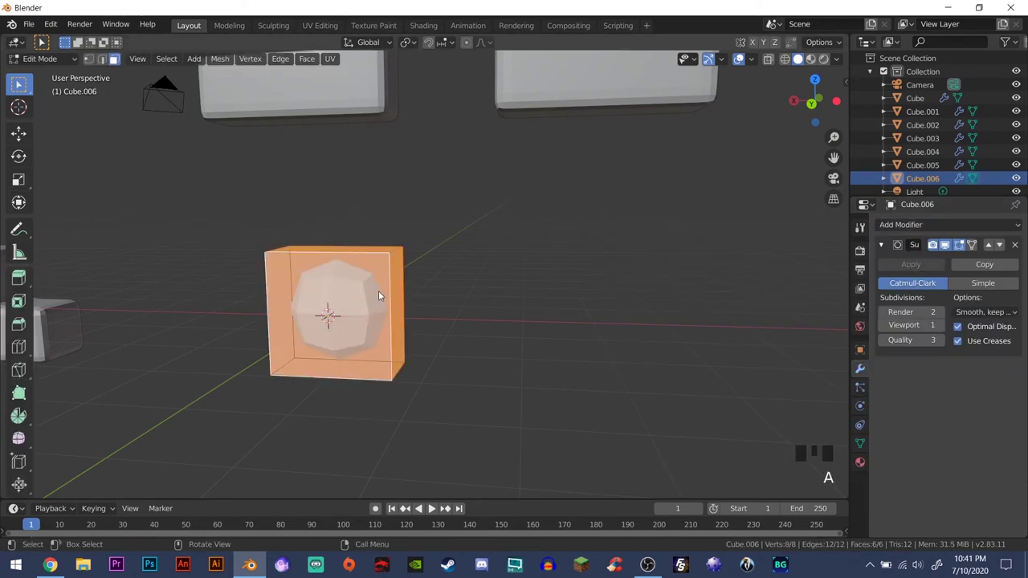
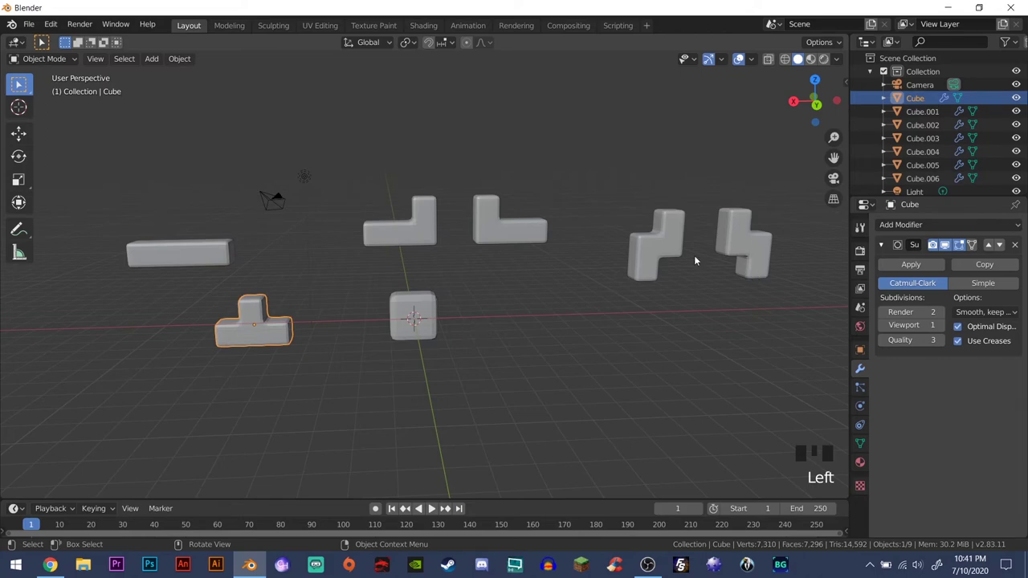
- Move the T piece into the interlocking stack above the origin and select it at the bottom
{"action": "key", "text": "g"}
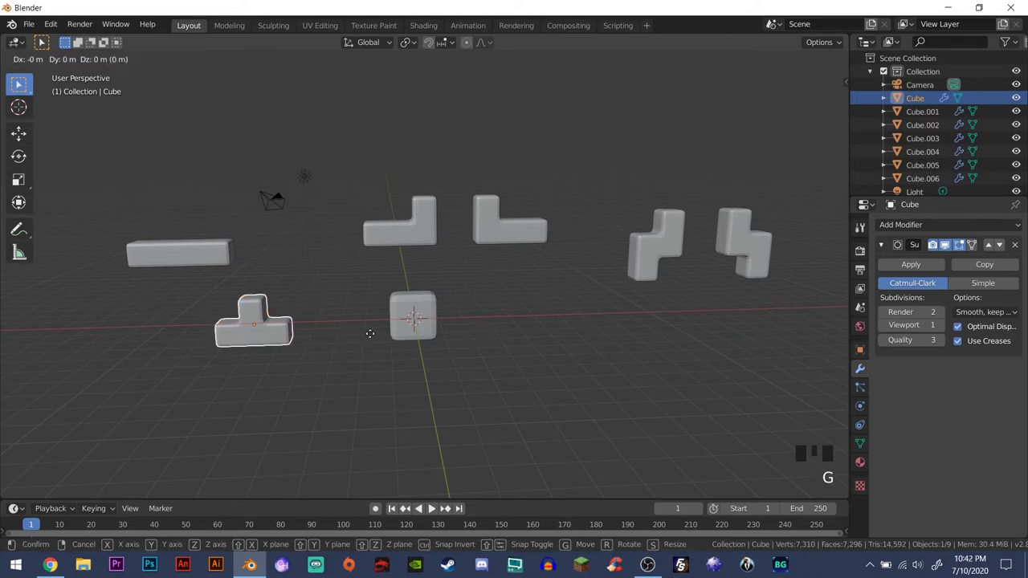
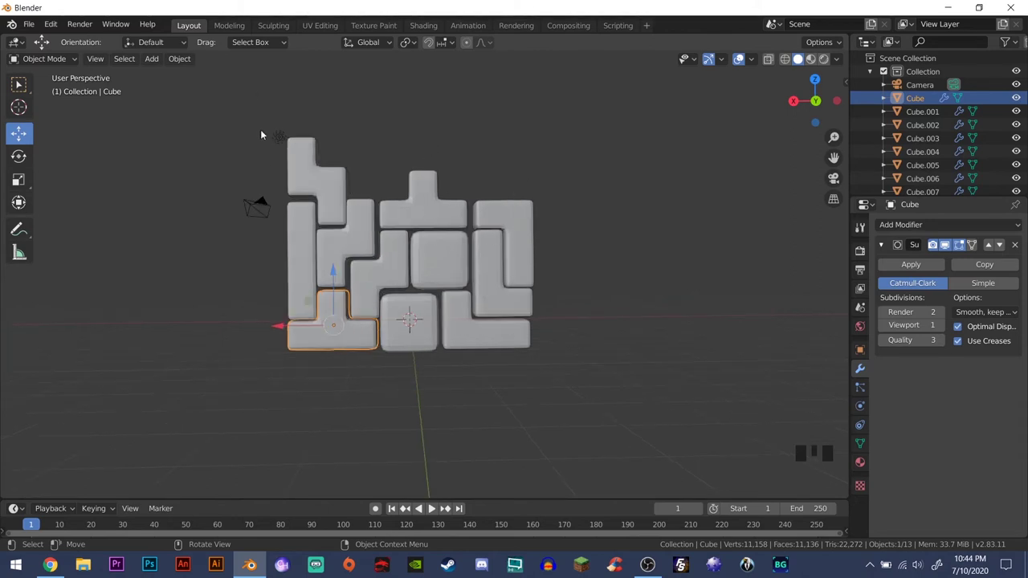
{"action": "scroll", "scroll_direction": "down", "scroll_amount": 3}
{"action": "left_click_drag", "start_coordinate": [484, 315], "coordinate": [406, 274]}
{"action": "left_click_drag", "start_coordinate": [422, 337], "coordinate": [385, 326]}
{"action": "left_click", "coordinate": [386, 326]}
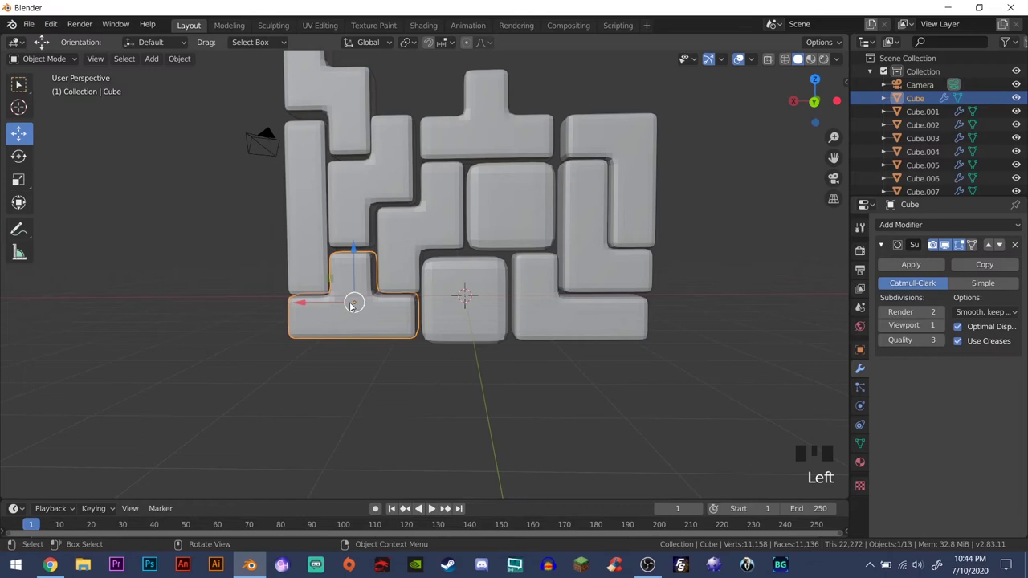
- Add Soft Body physics to the T piece with Goal unchecked and bending stiffness 10
{"action": "left_click", "coordinate": [864, 409]}
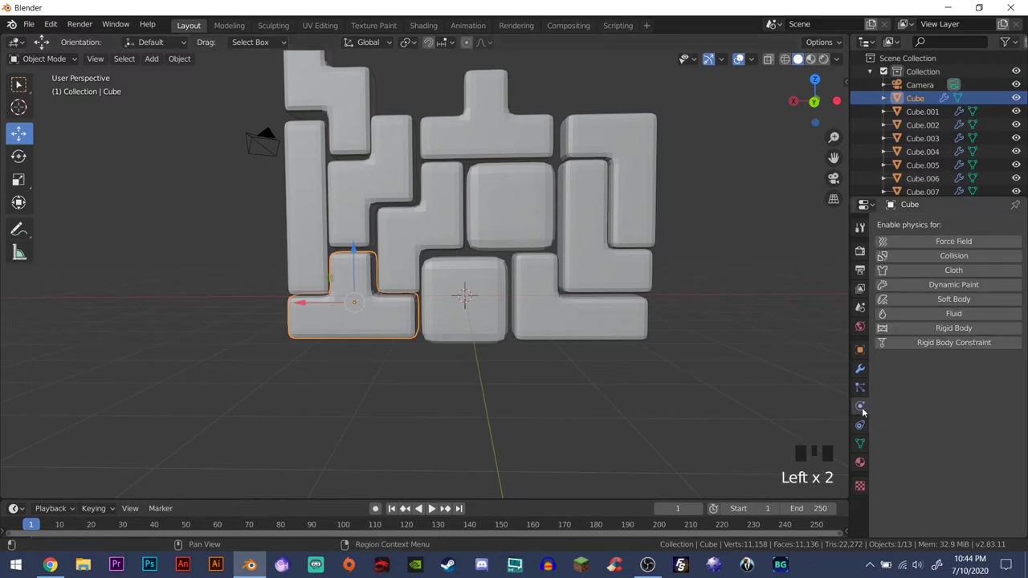
{"action": "left_click_drag", "start_coordinate": [958, 303], "coordinate": [921, 443]}
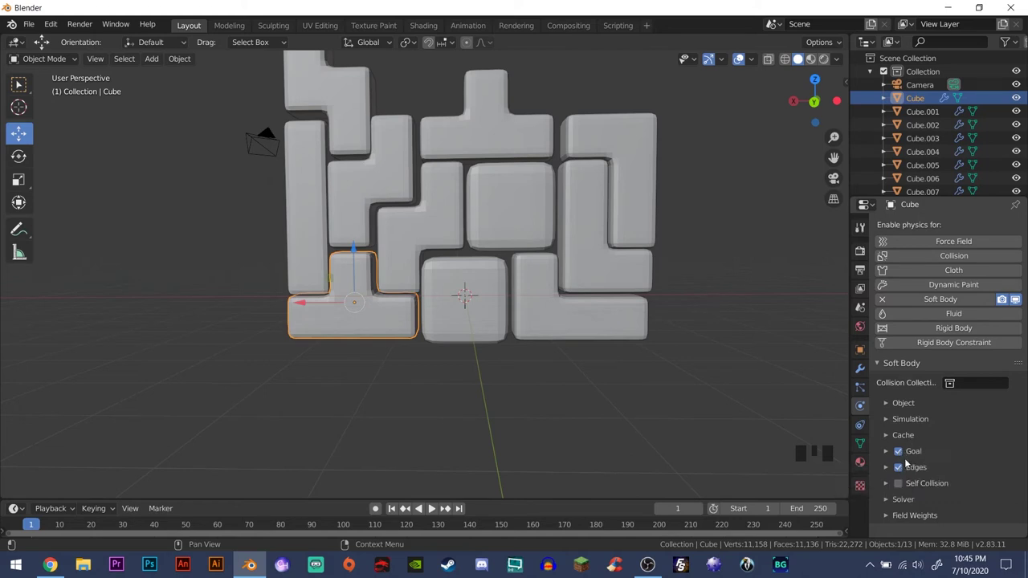
{"action": "left_click", "coordinate": [901, 456]}
{"action": "scroll", "scroll_direction": "down", "scroll_amount": 3}
{"action": "scroll", "scroll_direction": "down", "scroll_amount": 3}
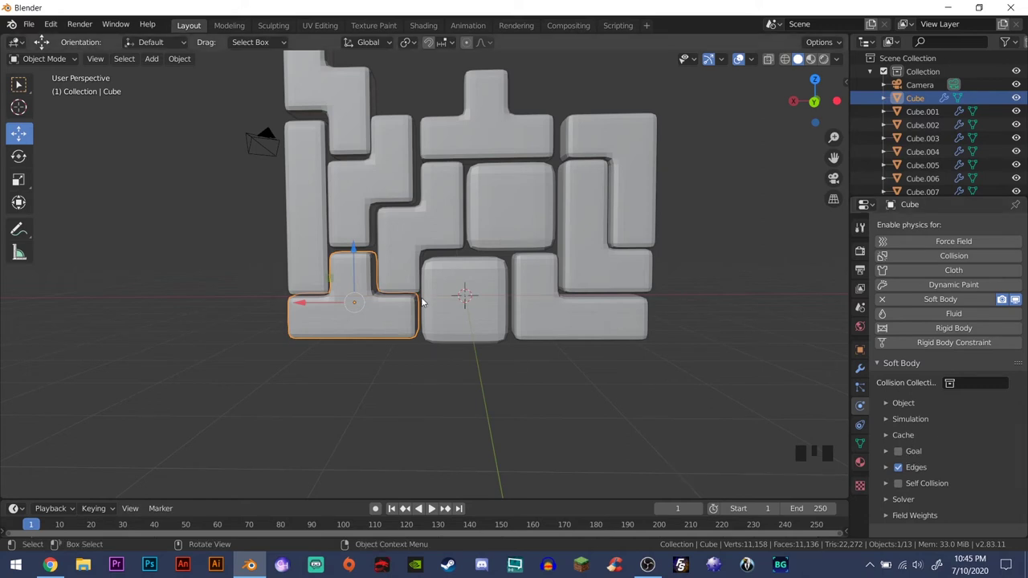
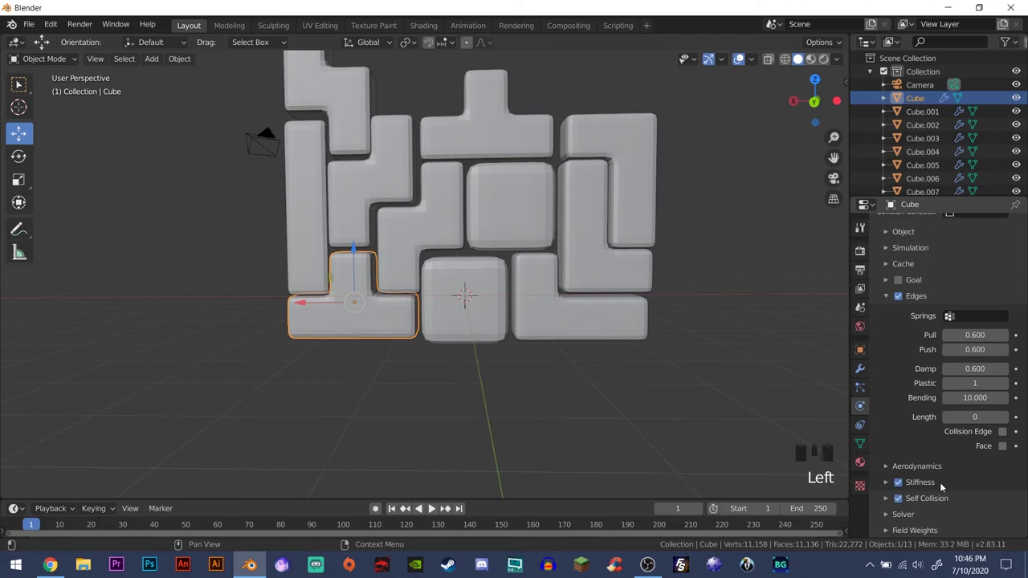
{"action": "scroll", "scroll_direction": "down", "scroll_amount": 3}
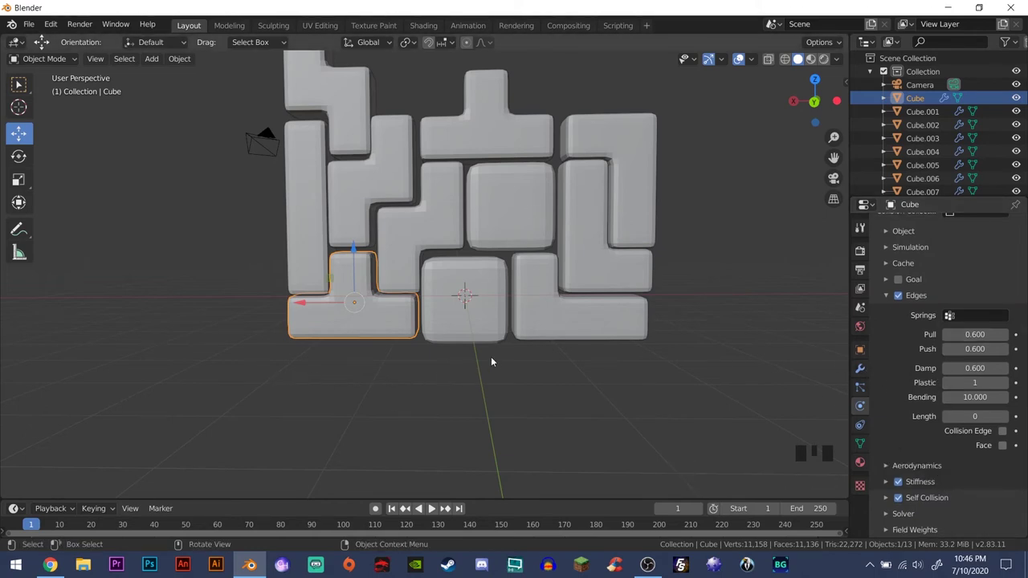
- Play the T piece falling, rewind to frame one, look below the pieces and bring up the Add menu
{"action": "key", "text": "space"}
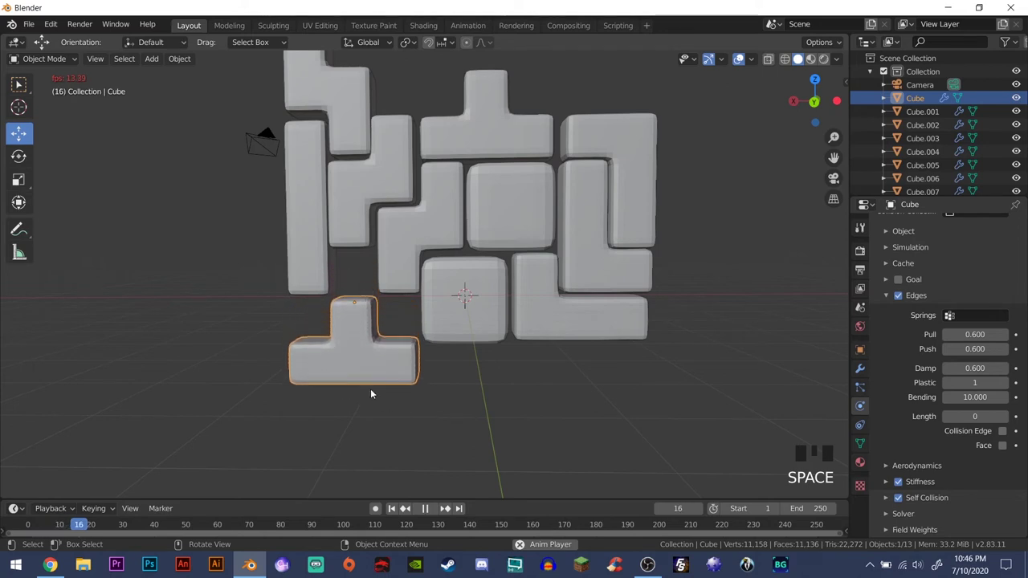
{"action": "key", "text": "space"}
{"action": "key", "text": "shift+Left"}
{"action": "left_click_drag", "start_coordinate": [490, 414], "coordinate": [458, 230]}
{"action": "key", "text": "shift+a"}
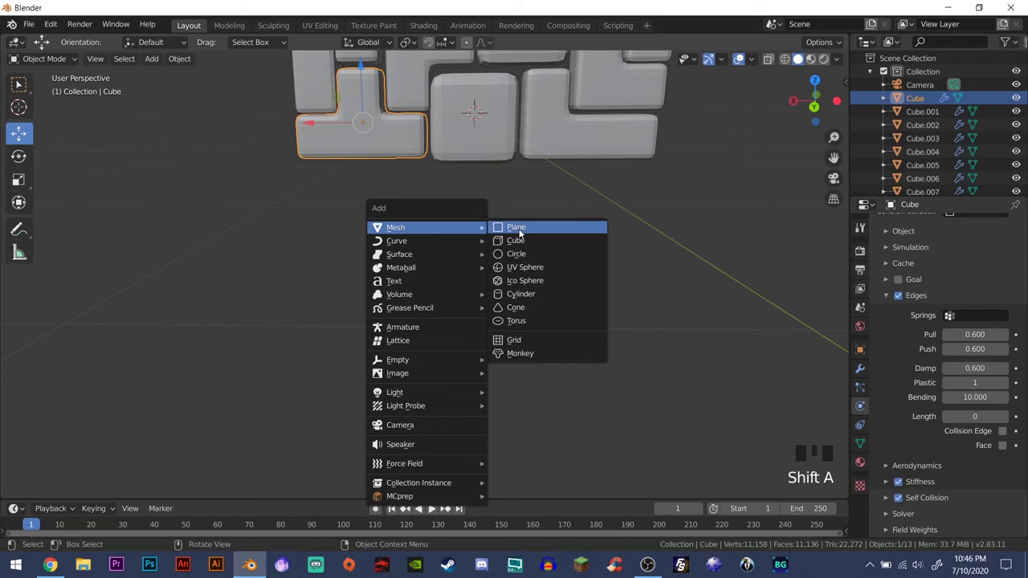
- Add a plane and scale it up into a large floor below the wall
{"action": "scroll", "scroll_direction": "down", "scroll_amount": 3}
{"action": "left_click", "coordinate": [464, 114]}
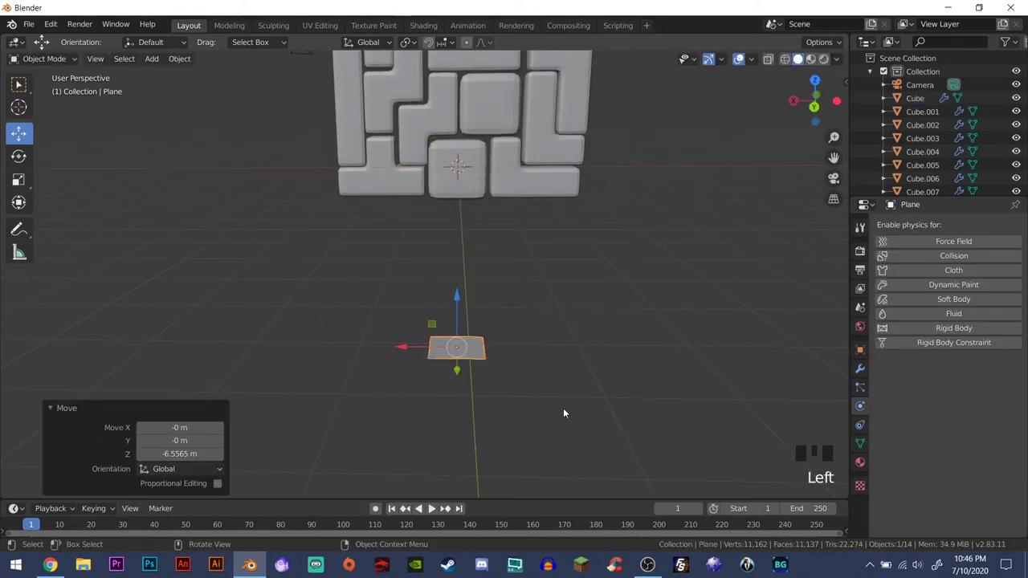
{"action": "key", "text": "s"}
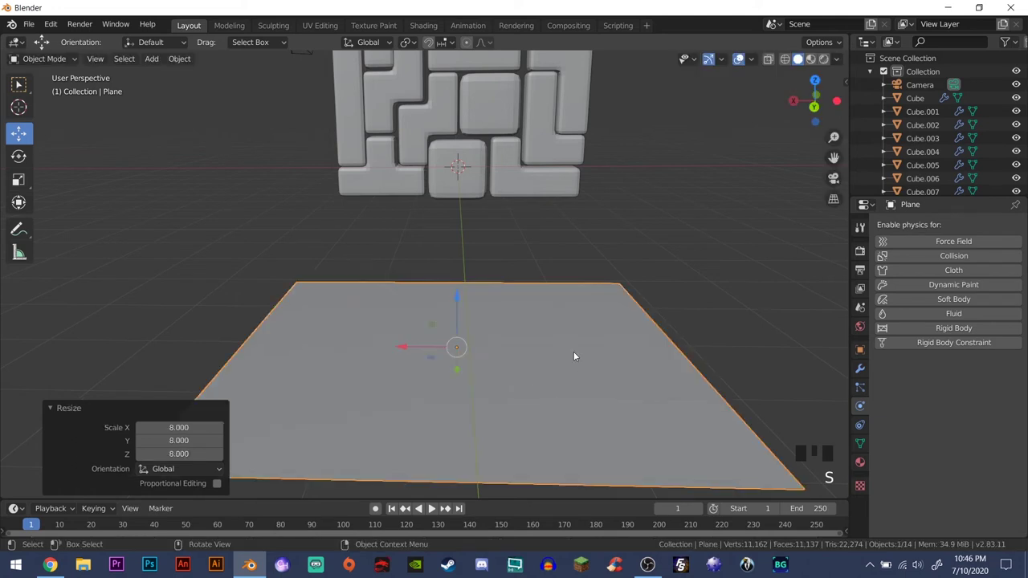
- Enable Collision physics on the plane and play the simulation so the T piece lands on it
{"action": "left_click_drag", "start_coordinate": [577, 344], "coordinate": [572, 342]}
{"action": "scroll", "scroll_direction": "down", "scroll_amount": 3}
{"action": "left_click_drag", "start_coordinate": [564, 382], "coordinate": [957, 330]}
{"action": "left_click_drag", "start_coordinate": [956, 329], "coordinate": [544, 312]}
{"action": "key", "text": "space"}
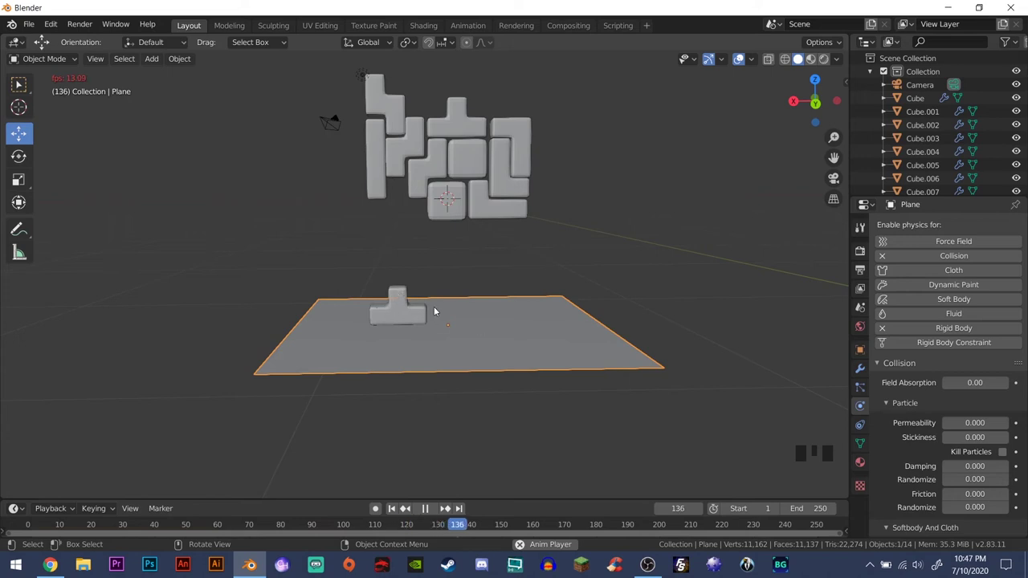
- Pick a few hanging pieces, stop playback and rewind to the first frame
{"action": "left_click_drag", "start_coordinate": [440, 211], "coordinate": [426, 173]}
{"action": "left_click", "coordinate": [437, 168]}
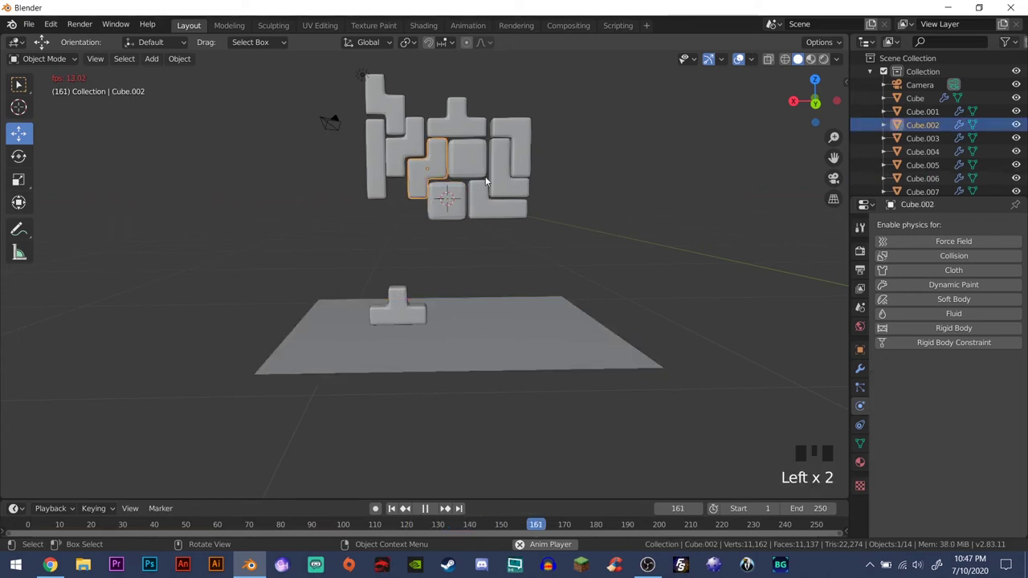
{"action": "left_click", "coordinate": [485, 183]}
{"action": "left_click", "coordinate": [493, 171]}
{"action": "left_click", "coordinate": [514, 165]}
{"action": "left_click", "coordinate": [445, 139]}
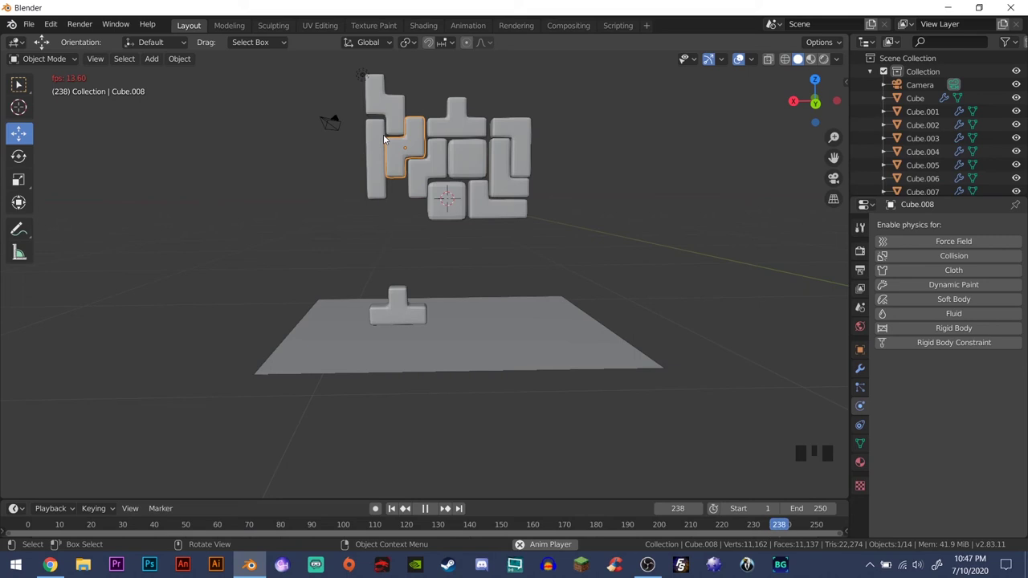
{"action": "key", "text": "space"}
{"action": "key", "text": "shift+Left"}
- Shift-select every Tetris piece in the wall, including the square one
{"action": "left_click", "coordinate": [432, 164]}
{"action": "left_click", "coordinate": [417, 140]}
{"action": "left_click", "coordinate": [371, 162]}
{"action": "left_click", "coordinate": [429, 177]}
{"action": "left_click", "coordinate": [444, 194]}
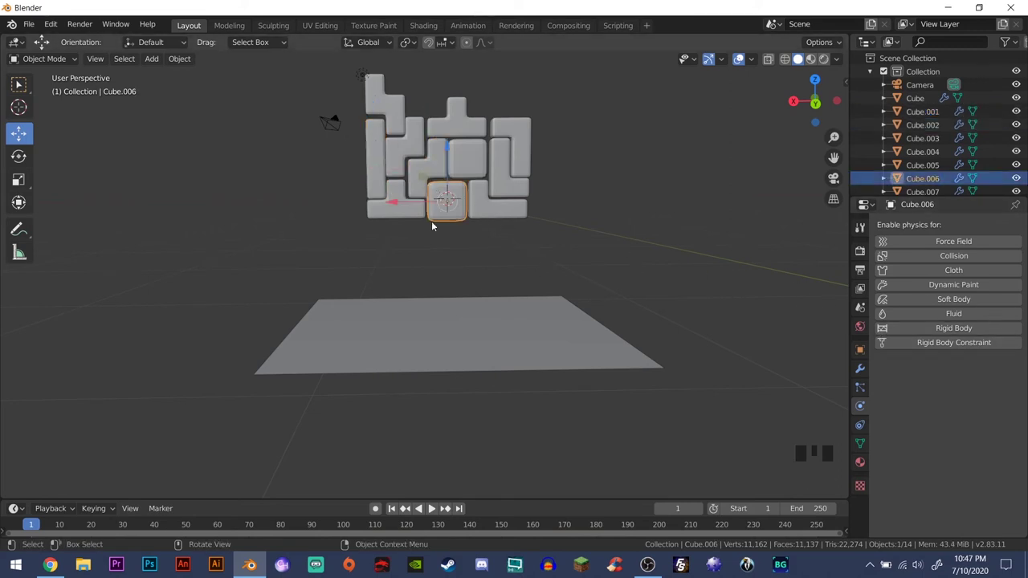
{"action": "left_click", "coordinate": [487, 214]}
{"action": "left_click", "coordinate": [498, 181]}
{"action": "left_click", "coordinate": [476, 157]}
{"action": "left_click", "coordinate": [510, 134]}
{"action": "left_click", "coordinate": [453, 119]}
{"action": "left_click", "coordinate": [416, 182]}
{"action": "left_click", "coordinate": [400, 147]}
{"action": "left_click", "coordinate": [402, 120]}
{"action": "left_click", "coordinate": [369, 148]}
{"action": "left_click", "coordinate": [381, 172]}
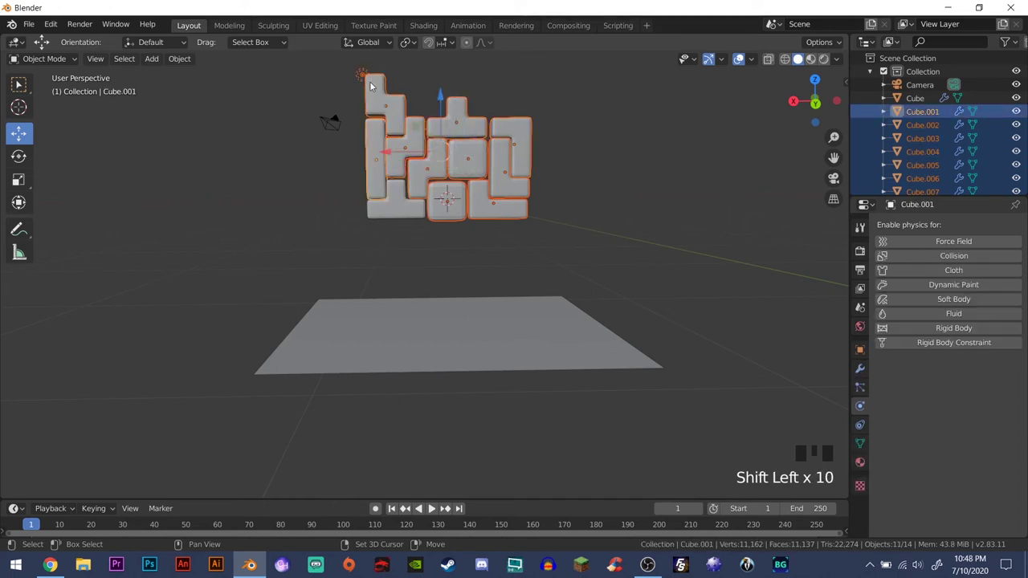
- Drop the light from the selection and make the soft-body T piece the active object
{"action": "left_click", "coordinate": [364, 77]}
{"action": "left_click", "coordinate": [366, 77]}
{"action": "double_click", "coordinate": [366, 77]}
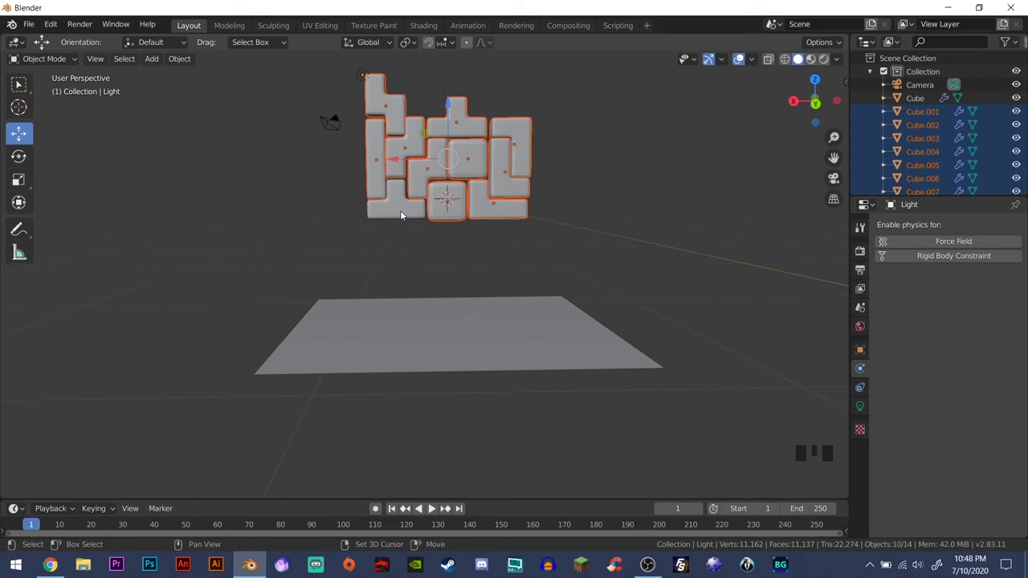
{"action": "left_click", "coordinate": [405, 213]}
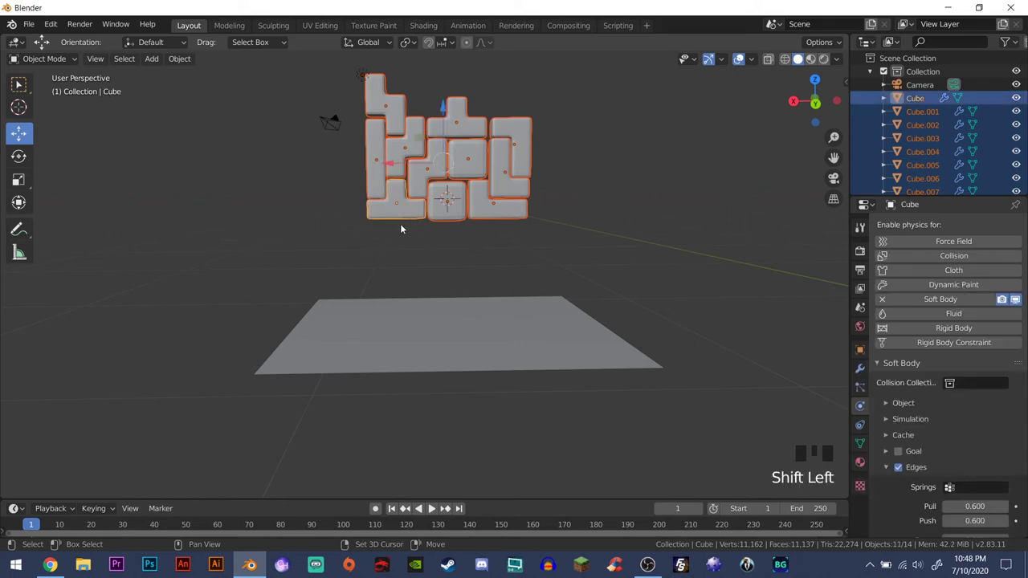
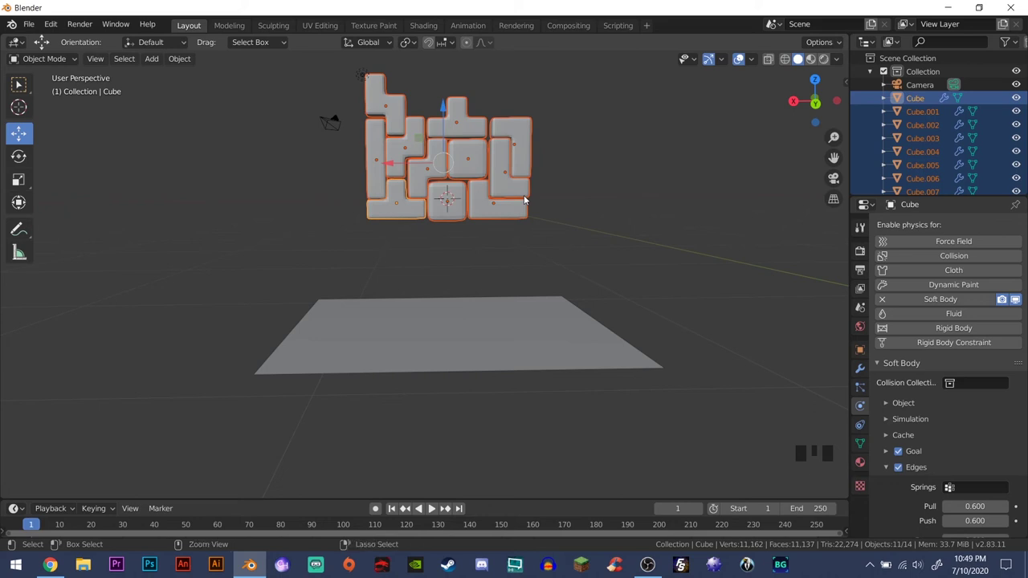
- Link Modifiers from the T piece to all selected pieces via Ctrl+L
{"action": "key", "text": "ctrl+l"}
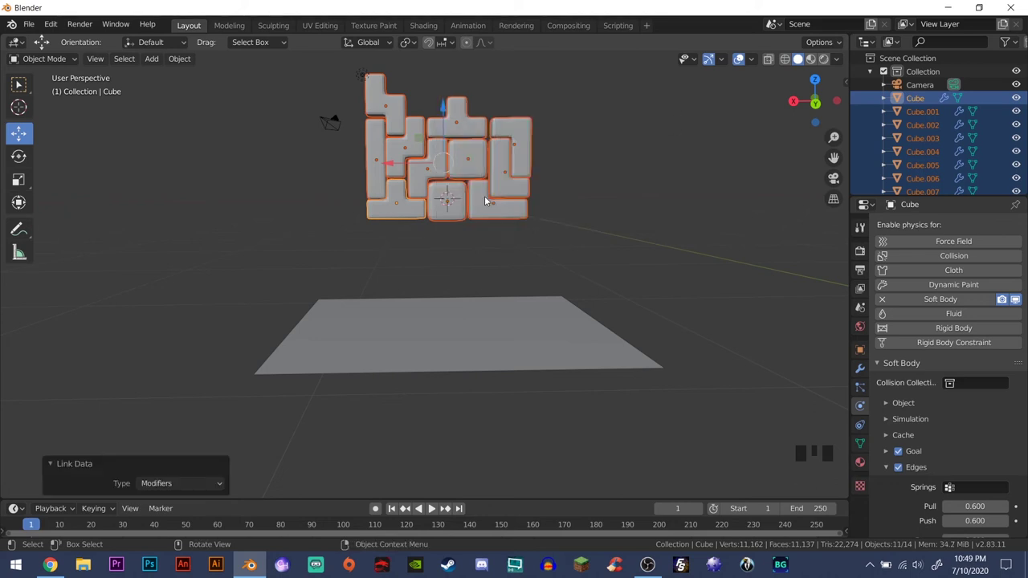
{"action": "left_click", "coordinate": [460, 217]}
{"action": "left_click", "coordinate": [489, 219]}
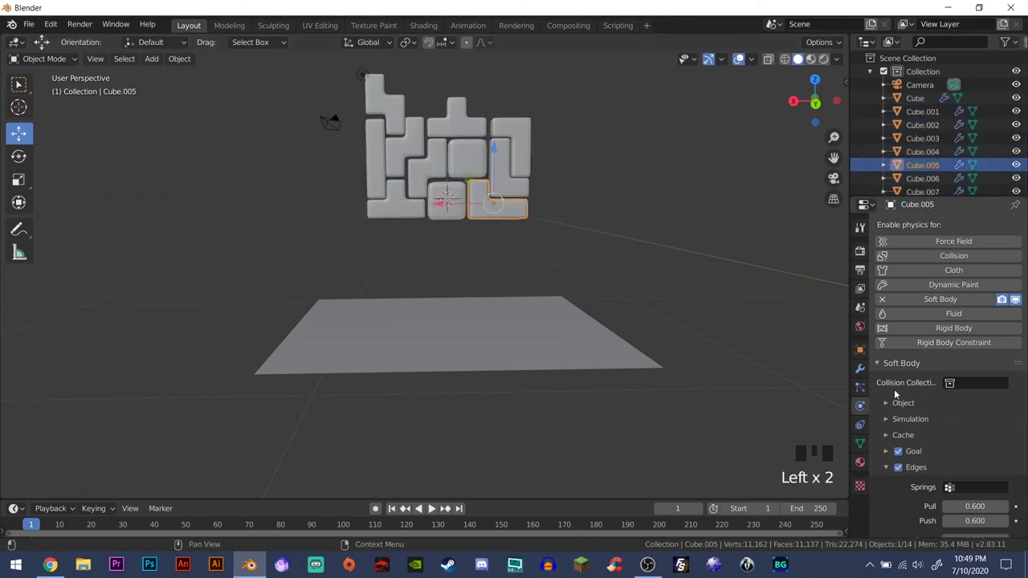
- Select individual pieces to confirm each now shows Soft Body in Physics properties
{"action": "left_click", "coordinate": [523, 186]}
{"action": "left_click", "coordinate": [526, 144]}
{"action": "left_click", "coordinate": [457, 122]}
{"action": "left_click", "coordinate": [471, 167]}
{"action": "left_click", "coordinate": [431, 176]}
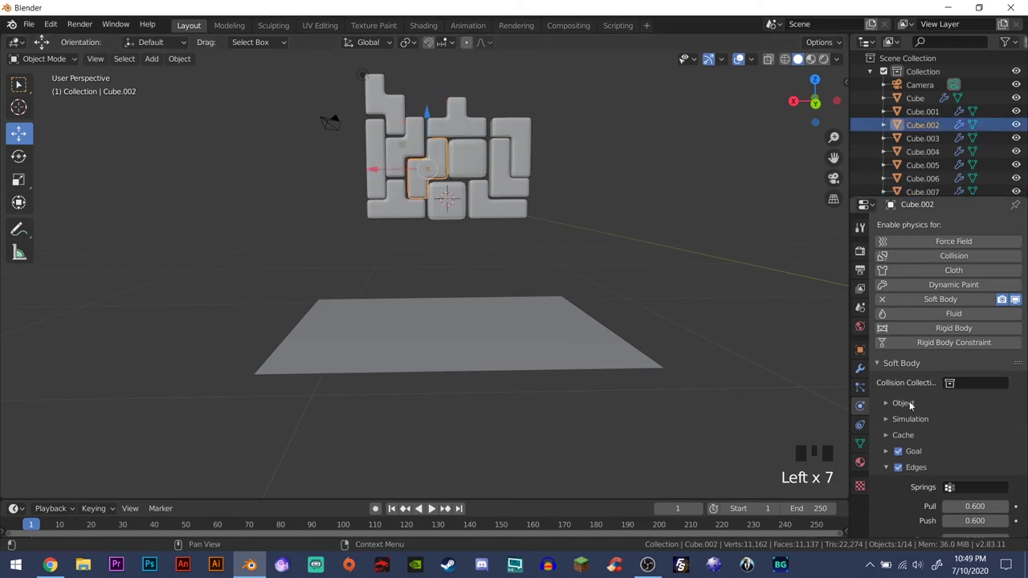
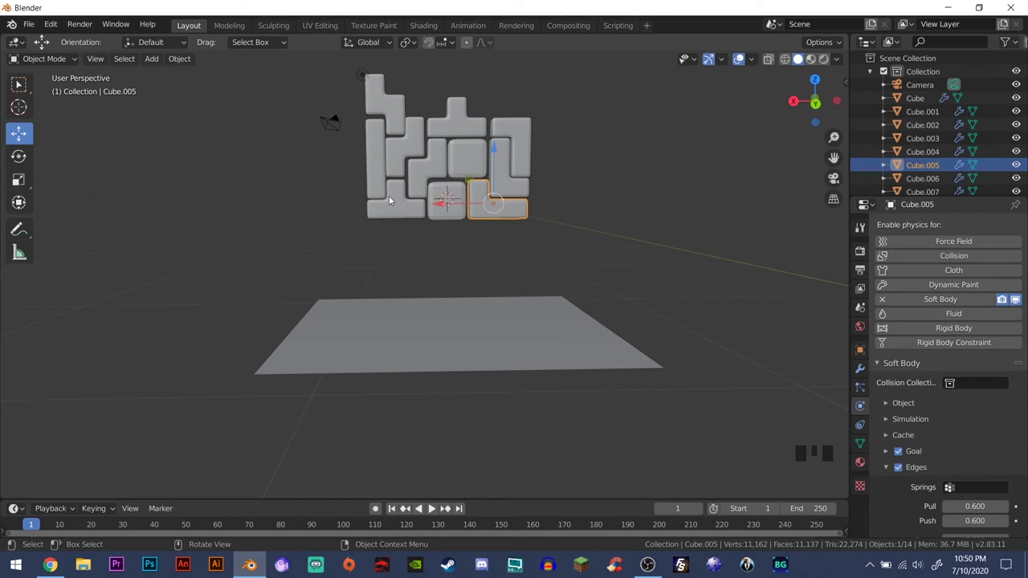
- Replay the simulation from the first frame to check the T-piece's drop, then rewind
{"action": "key", "text": "shift+Left"}
{"action": "key", "text": "space"}
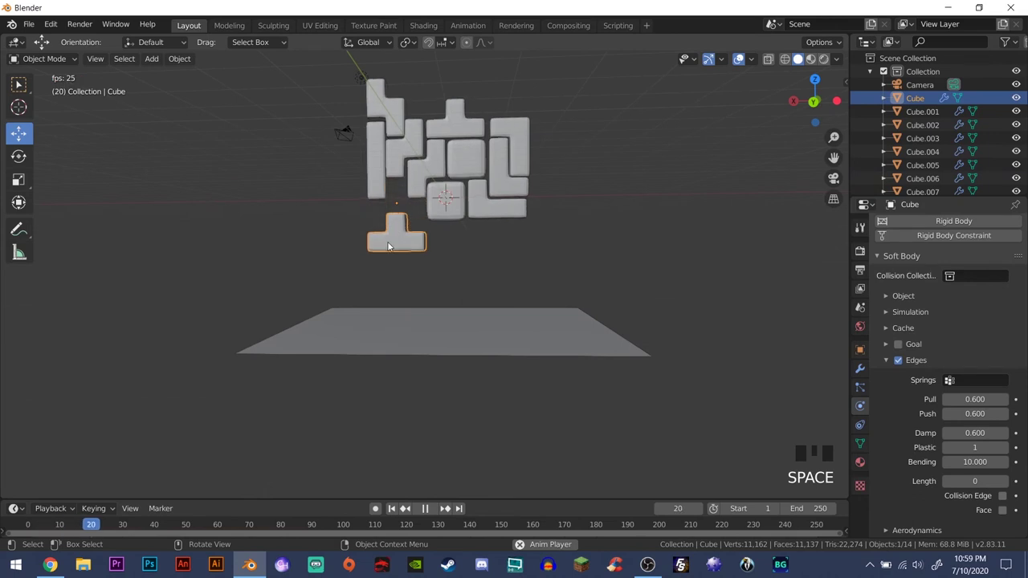
{"action": "key", "text": "space"}
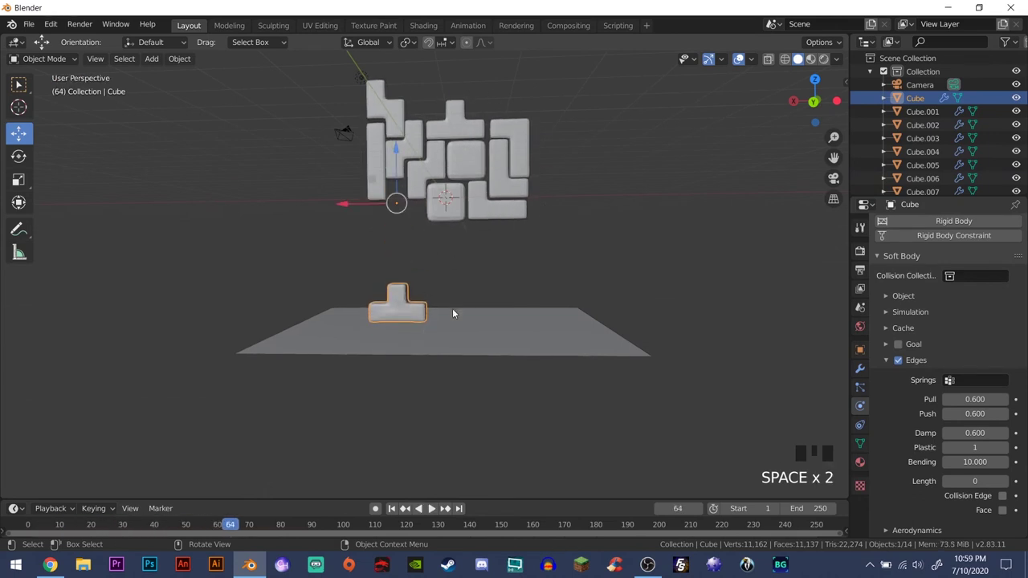
{"action": "key", "text": "shift+Left"}
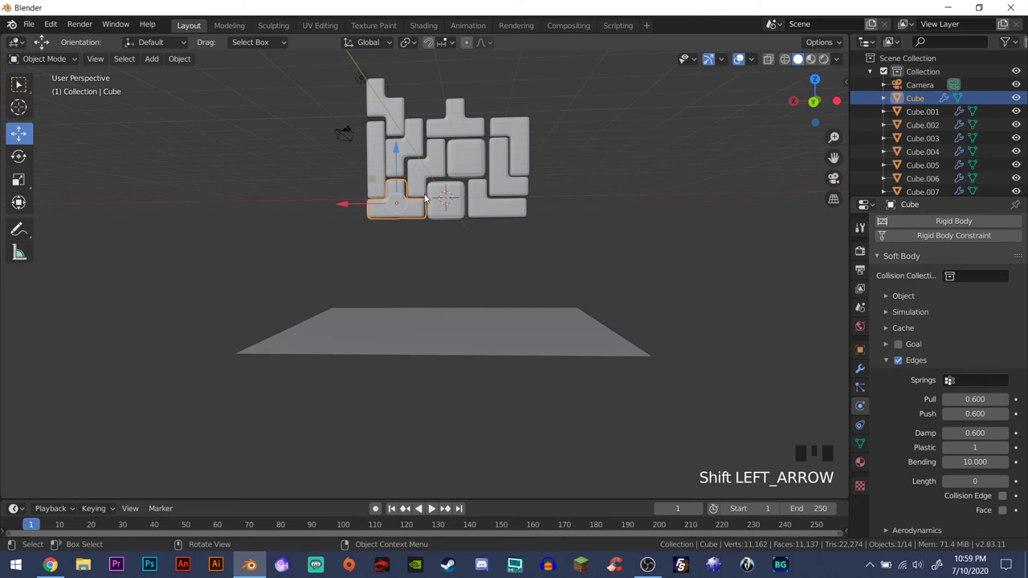
- Step through the frames to frame 33 where the square piece should start falling
{"action": "key", "text": "space"}
{"action": "key", "text": "space"}
{"action": "left_click_drag", "start_coordinate": [427, 302], "coordinate": [465, 312]}
{"action": "key", "text": "space"}
{"action": "key", "text": "space"}
{"action": "key", "text": "Left"}
{"action": "key", "text": "Left"}
{"action": "key", "text": "Left"}
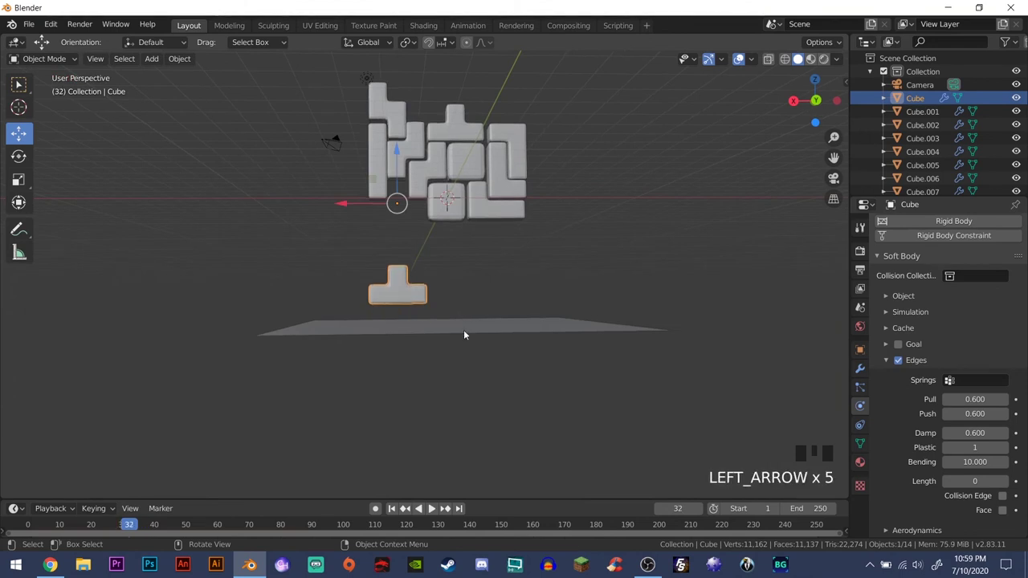
{"action": "key", "text": "Right"}
{"action": "left_click_drag", "start_coordinate": [420, 334], "coordinate": [453, 212]}
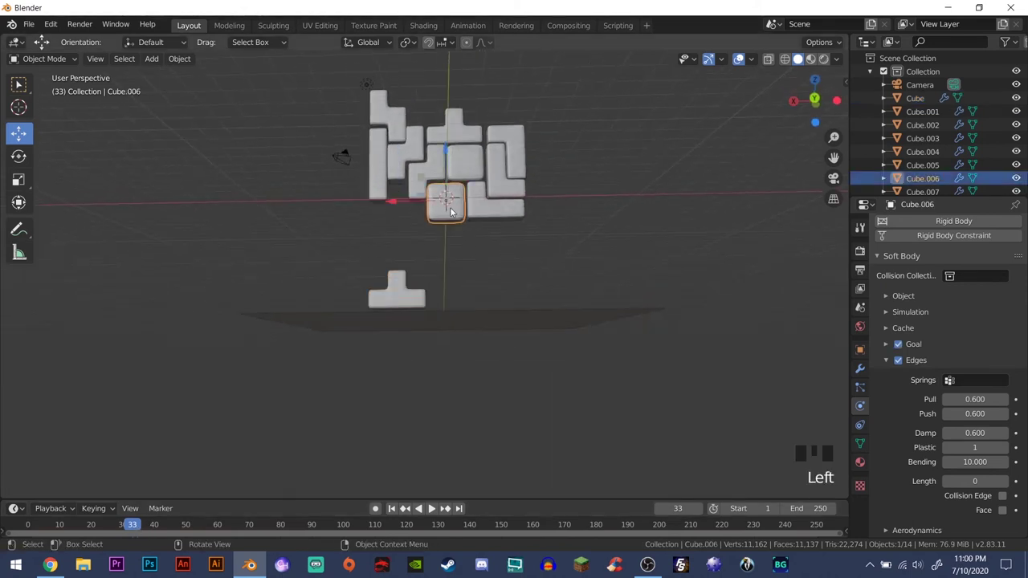
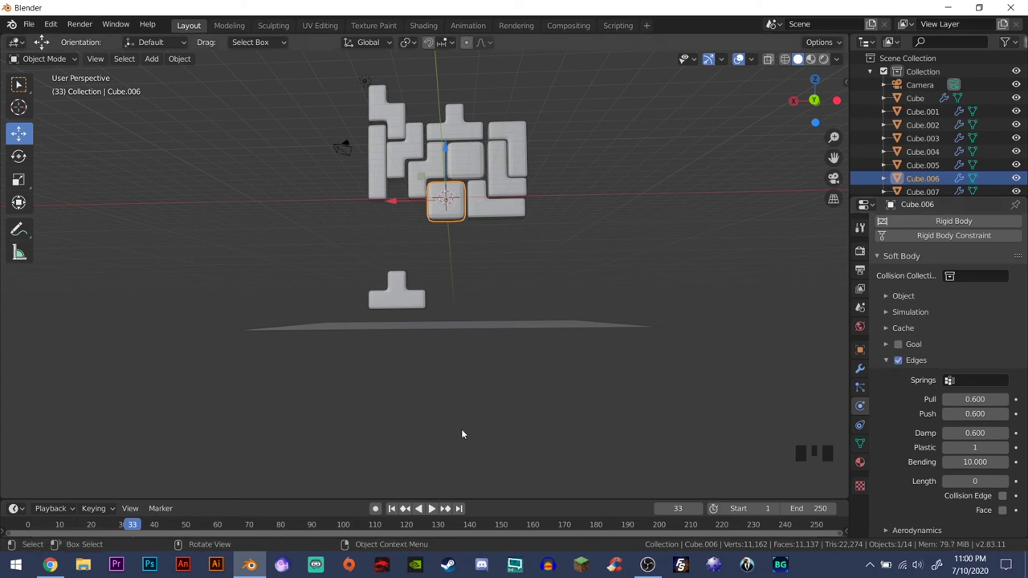
- Replay from the start to check the square's drop, then step to the frame for the L-piece
{"action": "key", "text": "shift+Left"}
{"action": "key", "text": "space"}
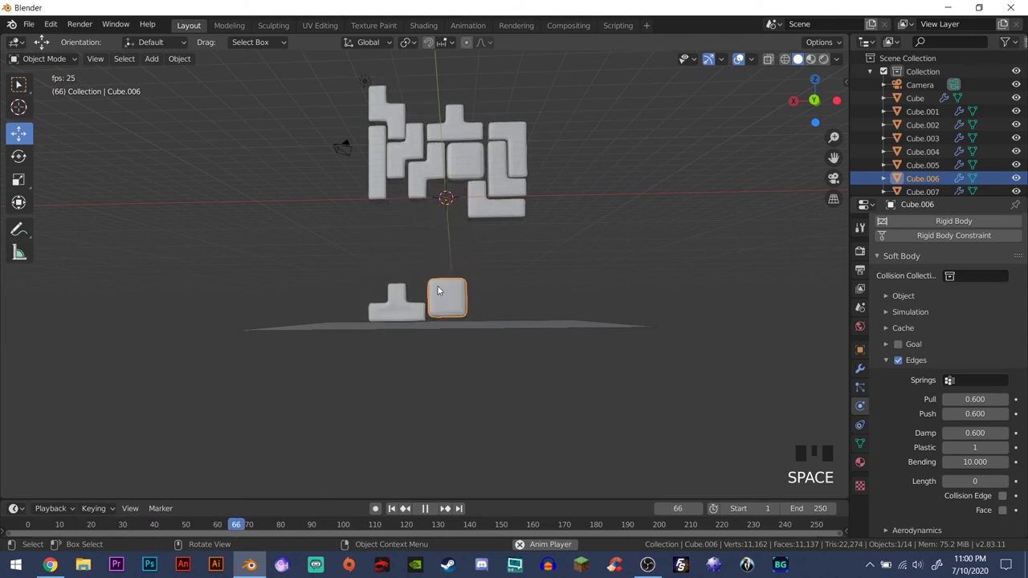
{"action": "key", "text": "space"}
{"action": "key", "text": "shift+Left"}
{"action": "key", "text": "space"}
{"action": "key", "text": "space"}
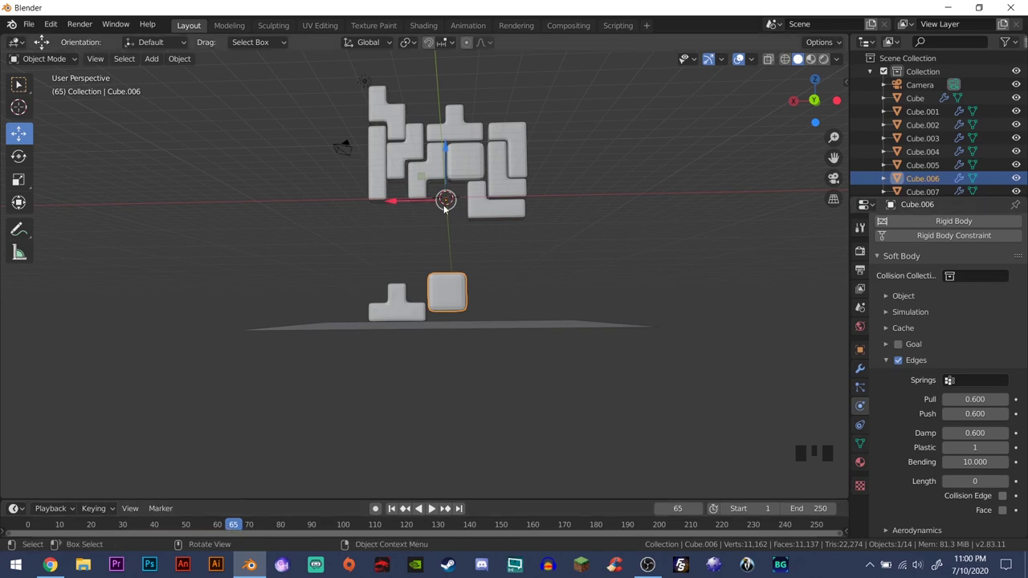
- Keyframe Cube.005's Soft Body Goal on, then off at a later frame so it drops after the square
{"action": "left_click", "coordinate": [491, 216]}
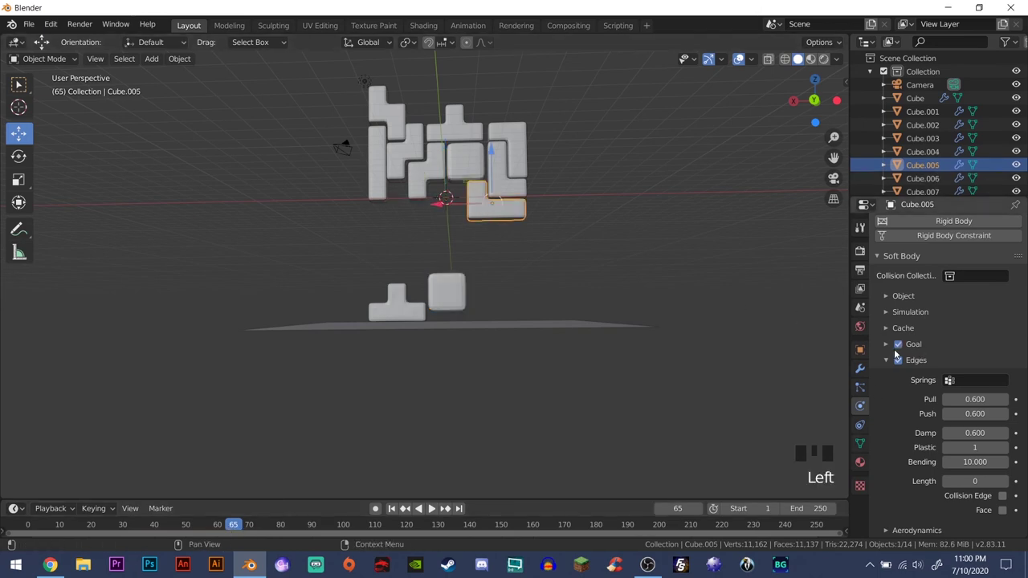
{"action": "left_click", "coordinate": [902, 346]}
{"action": "left_click_drag", "start_coordinate": [901, 330], "coordinate": [889, 348]}
{"action": "left_click_drag", "start_coordinate": [901, 330], "coordinate": [755, 322]}
- Replay from the start to watch the T, square and L pieces drop in sequence
{"action": "key", "text": "shift+Left"}
{"action": "key", "text": "space"}
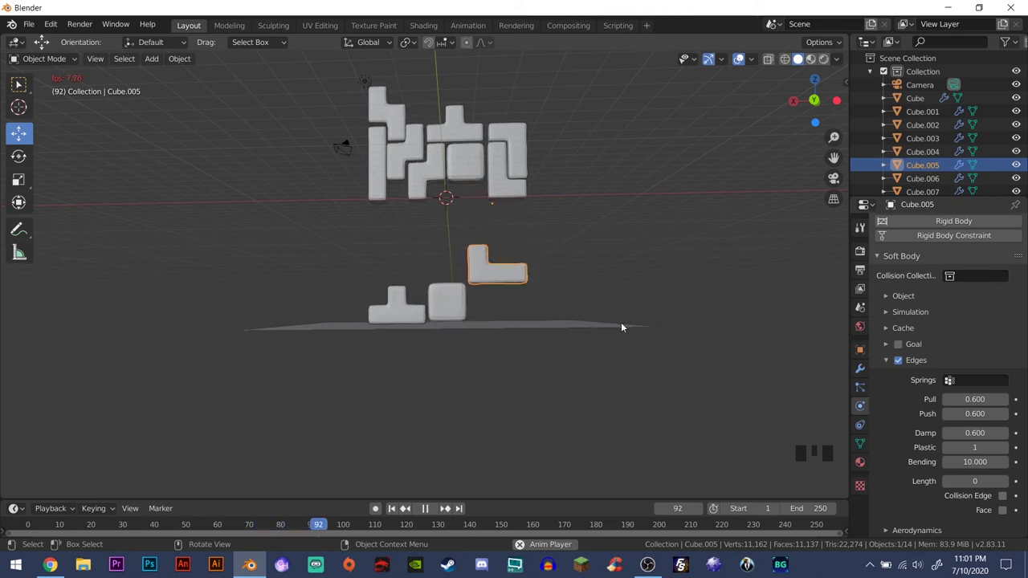
{"action": "key", "text": "space"}
- Select the T-piece Cube and bring up its Material properties
{"action": "left_click_drag", "start_coordinate": [558, 252], "coordinate": [474, 133]}
{"action": "left_click_drag", "start_coordinate": [587, 228], "coordinate": [457, 308]}
{"action": "left_click", "coordinate": [457, 308]}
{"action": "left_click", "coordinate": [408, 311]}
{"action": "left_click_drag", "start_coordinate": [504, 334], "coordinate": [863, 469]}
{"action": "left_click", "coordinate": [862, 469]}
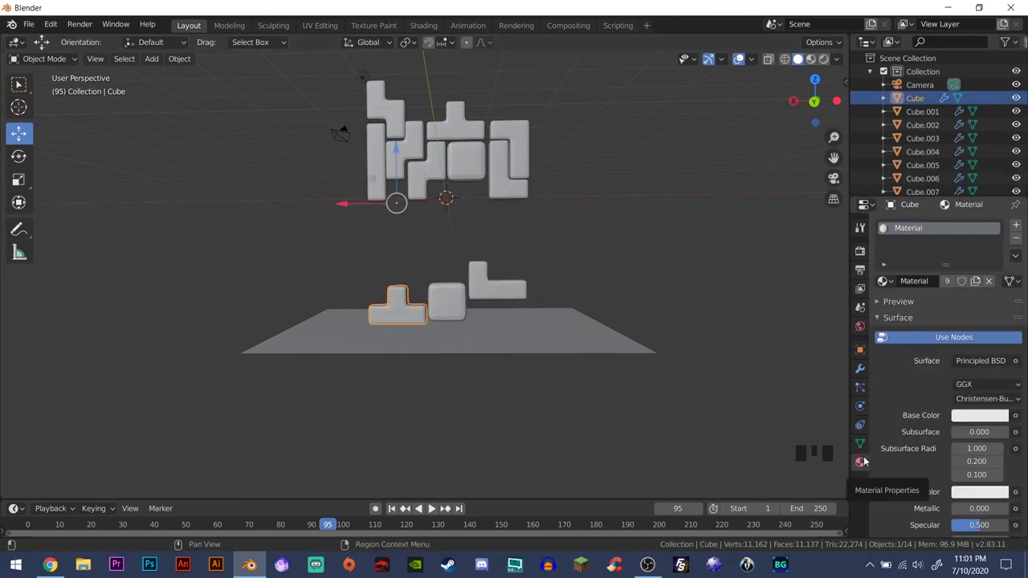
- Set the surface to Glass BSDF with a red colour and lowered Roughness
{"action": "left_click_drag", "start_coordinate": [985, 366], "coordinate": [858, 81]}
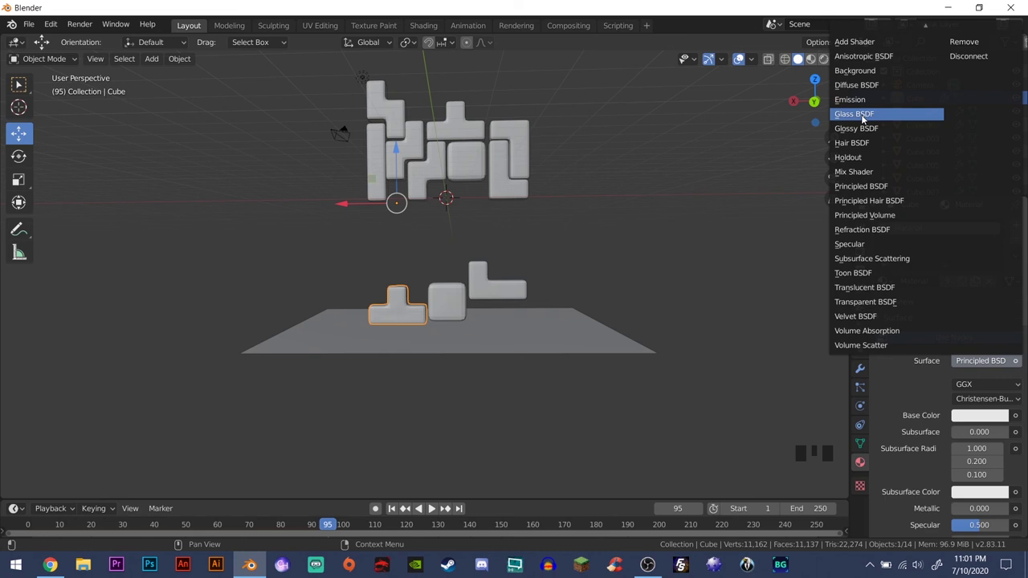
{"action": "left_click", "coordinate": [982, 400]}
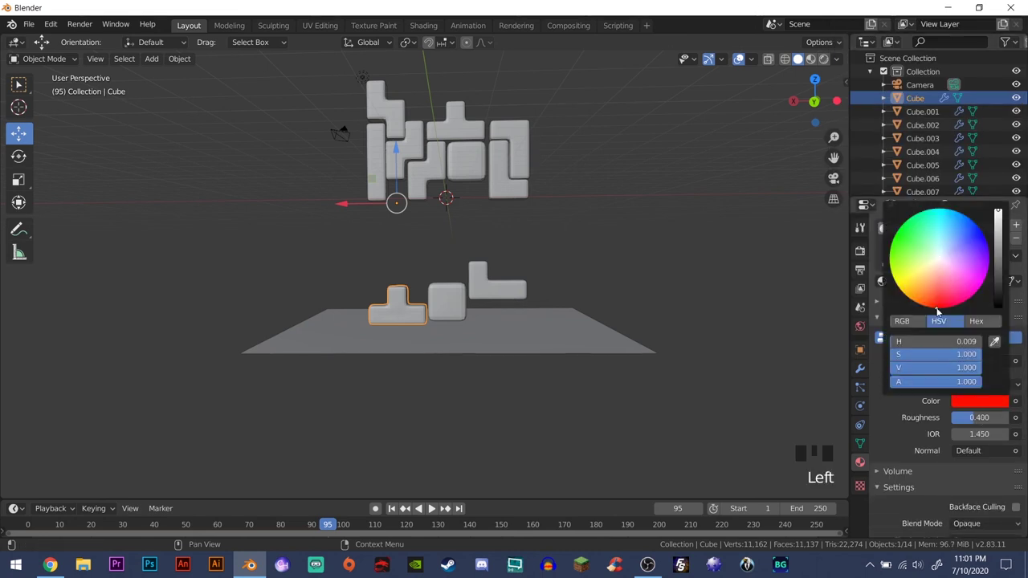
{"action": "left_click", "coordinate": [914, 415]}
{"action": "left_click_drag", "start_coordinate": [998, 424], "coordinate": [966, 347]}
- Switch the viewport to Rendered shading and zoom out to see the red glass pieces over the HDRI
{"action": "key", "text": "z"}
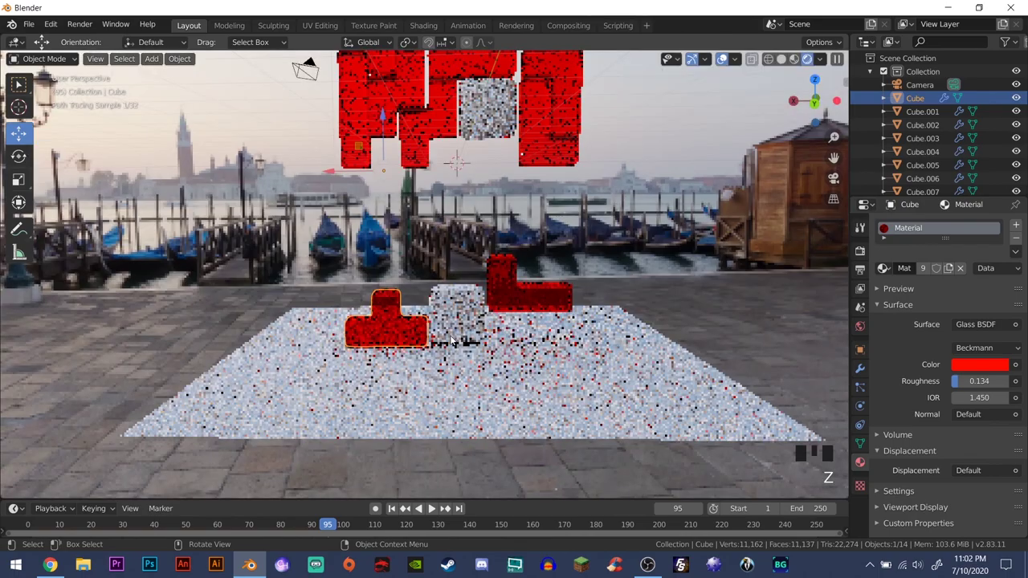
{"action": "left_click_drag", "start_coordinate": [476, 338], "coordinate": [576, 305]}
{"action": "scroll", "scroll_direction": "up", "scroll_amount": 3}
{"action": "scroll", "scroll_direction": "down", "scroll_amount": 3}
{"action": "scroll", "scroll_direction": "down", "scroll_amount": 3}
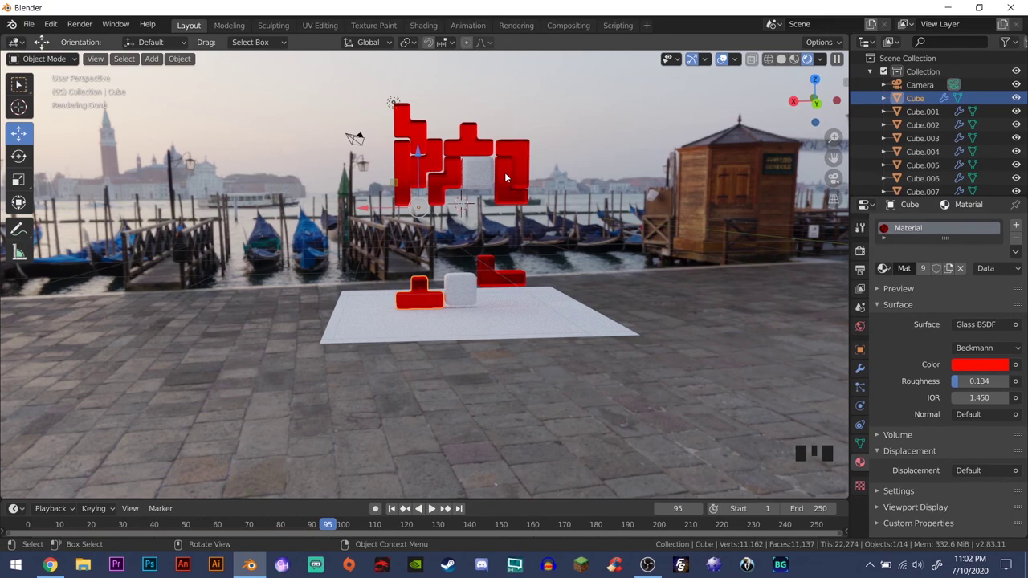